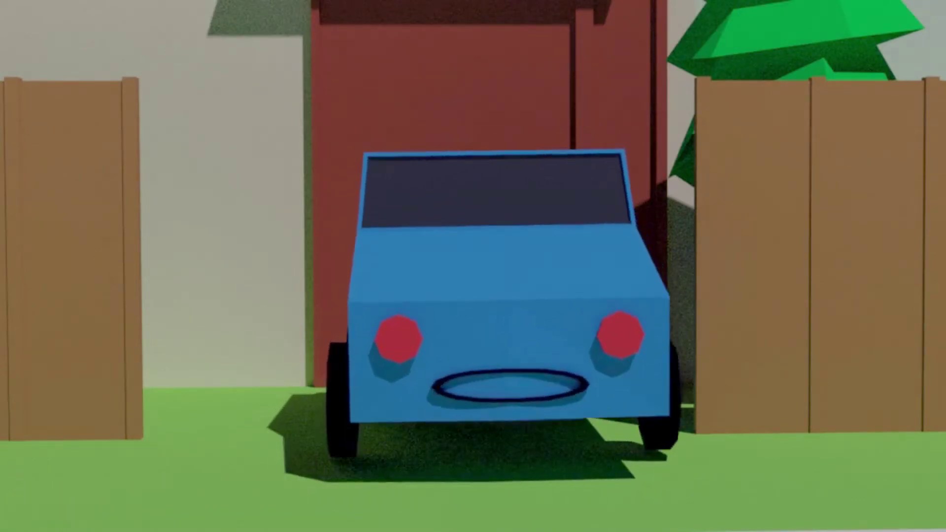
# Orbit the viewport to look over the low-poly house, road and lawn scene.
pyautogui.middleClick(457, 351)
pyautogui.middleClick(407, 351)
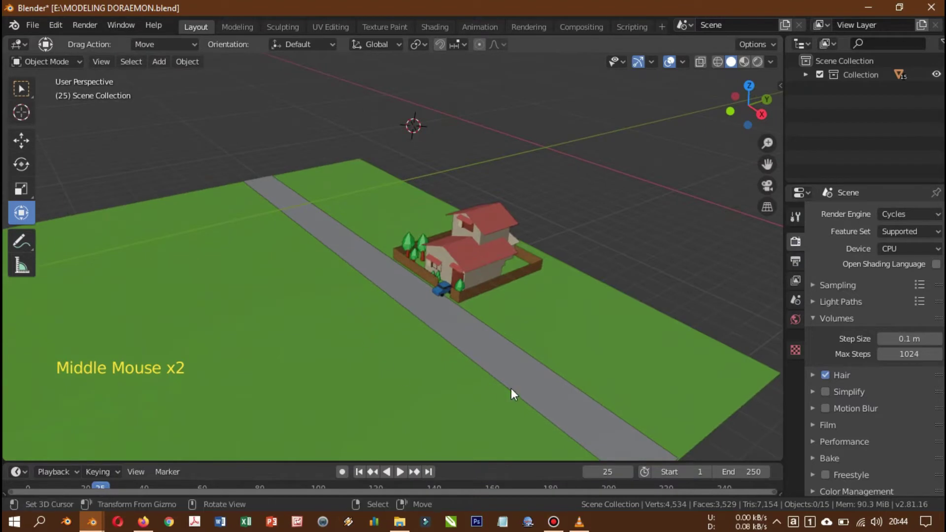
# Zoom in on the house, selecting the yard fence and then the blue car as active object.
pyautogui.middleClick(527, 371)
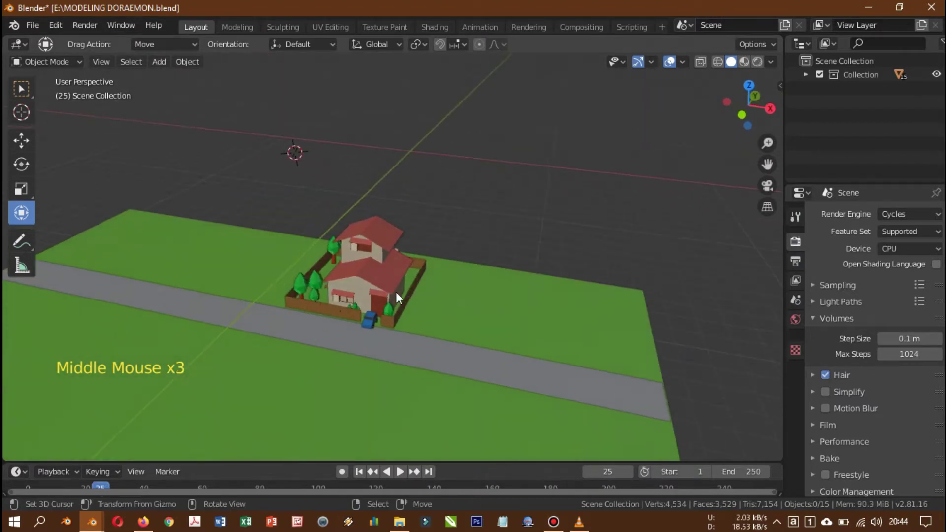
pyautogui.scroll(3)
pyautogui.scroll(3)
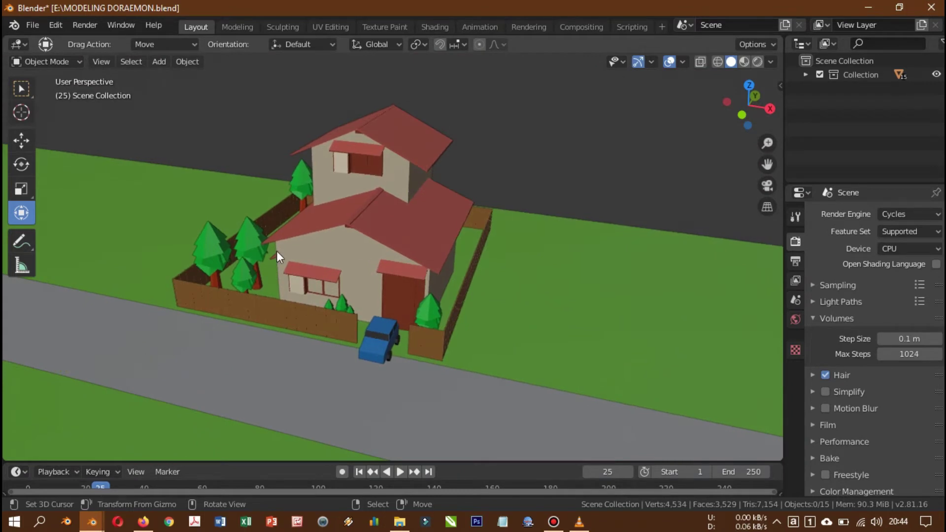
pyautogui.rightClick(223, 250)
pyautogui.rightClick(374, 340)
pyautogui.rightClick(469, 312)
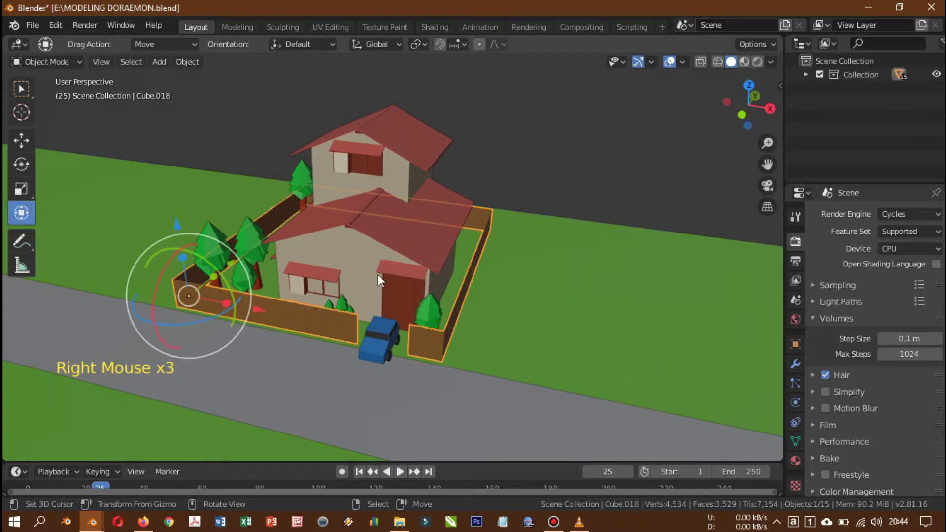
pyautogui.rightClick(340, 325)
pyautogui.rightClick(388, 346)
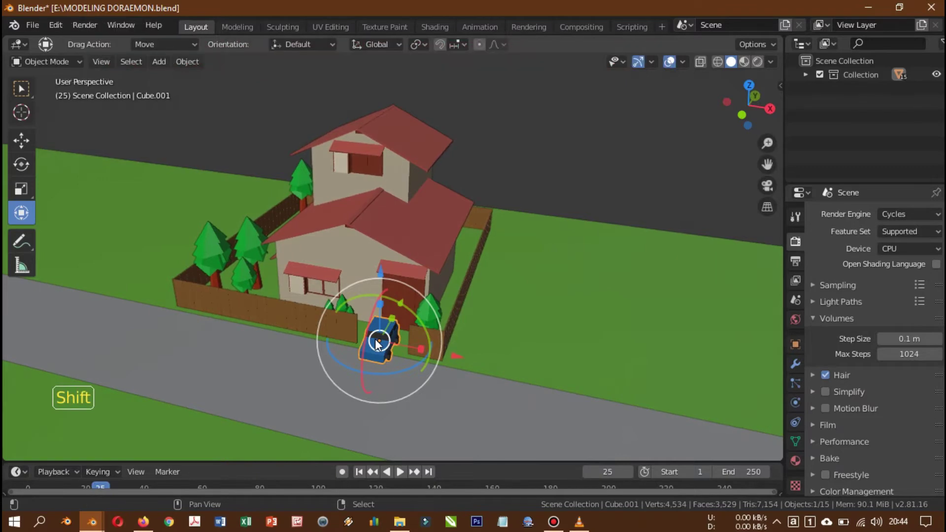
# Add a camera via the Add menu and orbit to see it above the house.
pyautogui.press('shift+a')
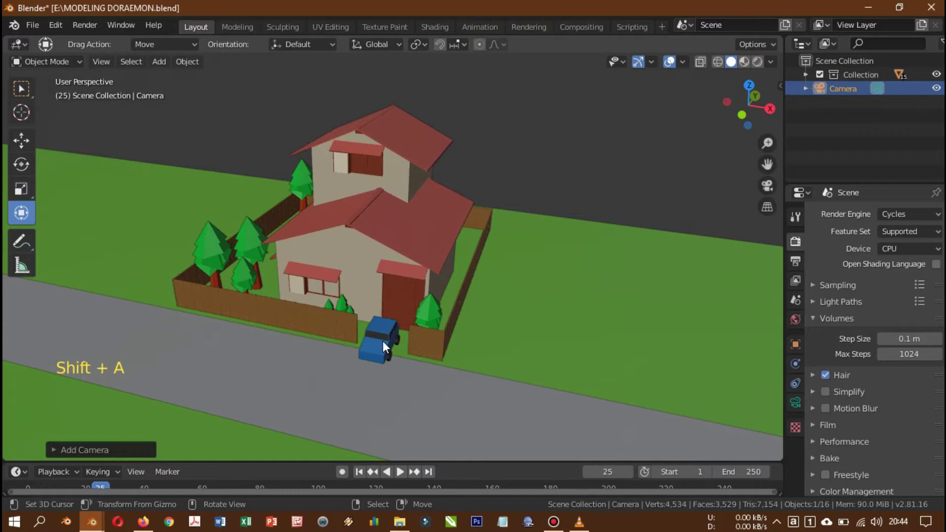
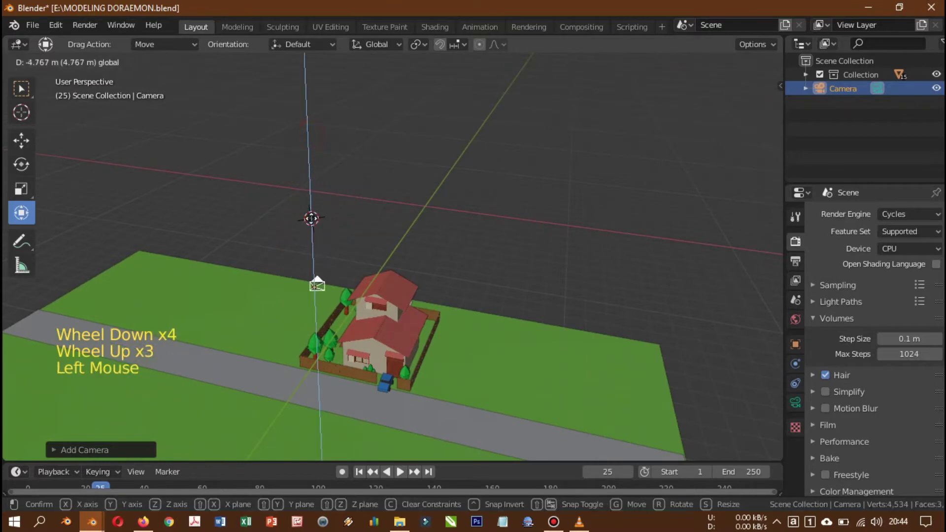
pyautogui.middleClick(376, 322)
pyautogui.middleClick(356, 336)
pyautogui.scroll(3)
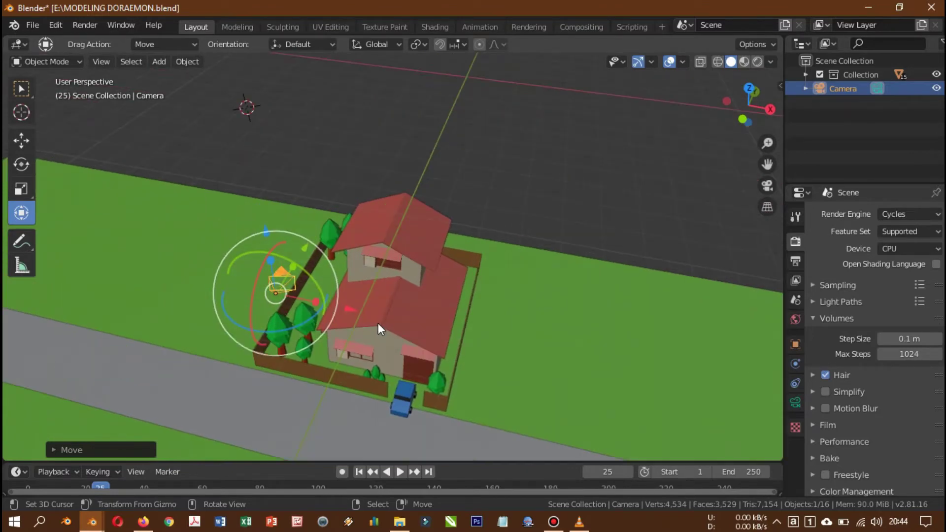
pyautogui.press('KP_0')
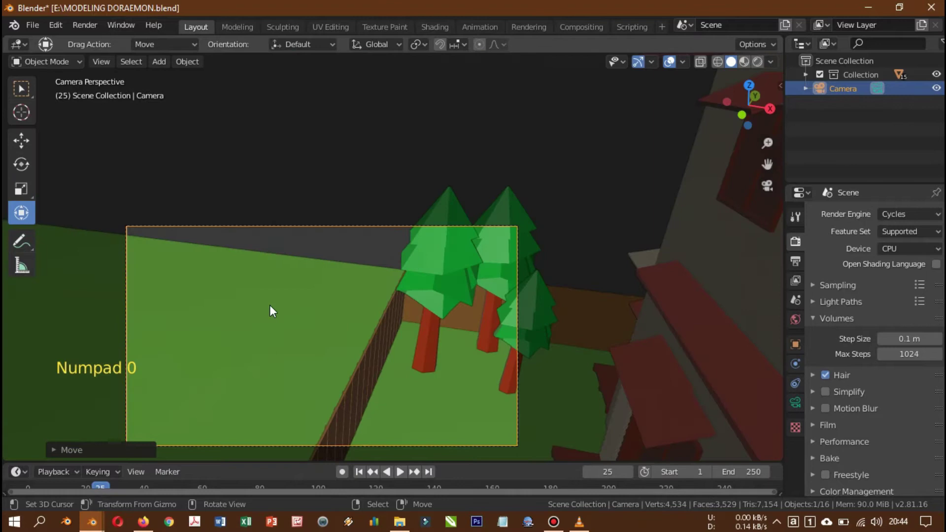
pyautogui.scroll(-3)
pyautogui.scroll(3)
pyautogui.scroll(-3)
pyautogui.scroll(3)
pyautogui.scroll(-3)
pyautogui.scroll(3)
pyautogui.scroll(3)
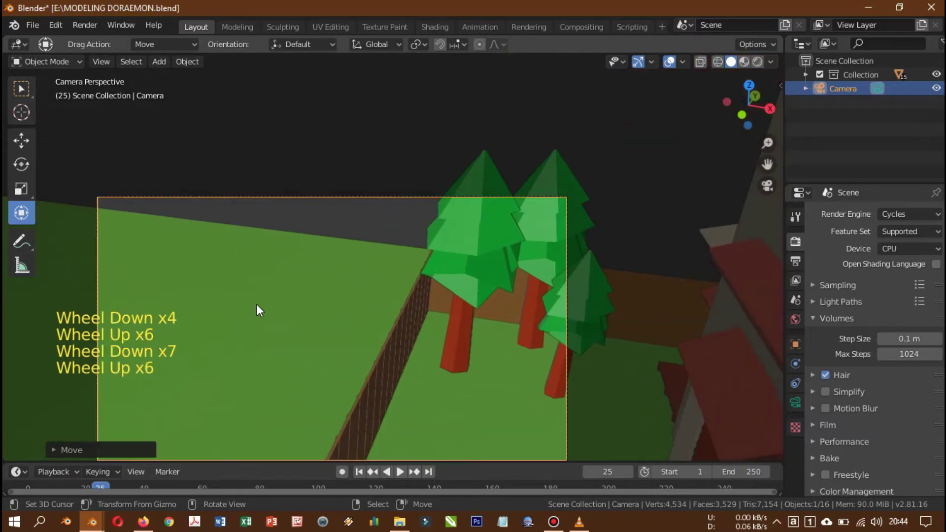
pyautogui.scroll(-3)
pyautogui.scroll(-3)
pyautogui.scroll(-3)
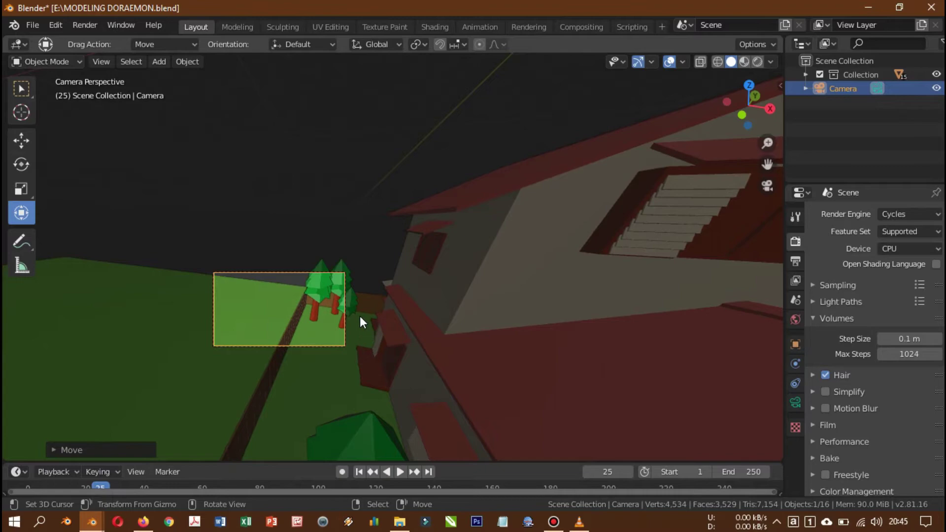
pyautogui.scroll(3)
pyautogui.scroll(3)
pyautogui.press('KP_0')
pyautogui.scroll(-3)
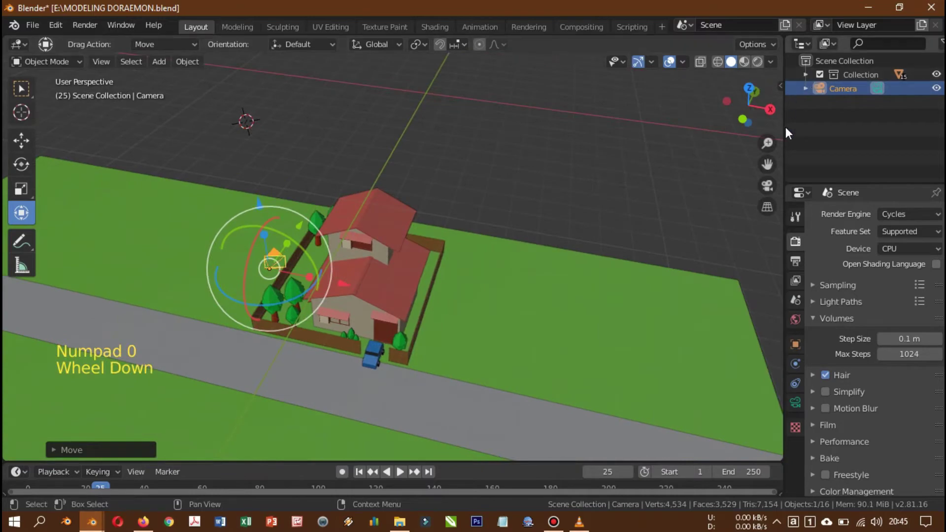
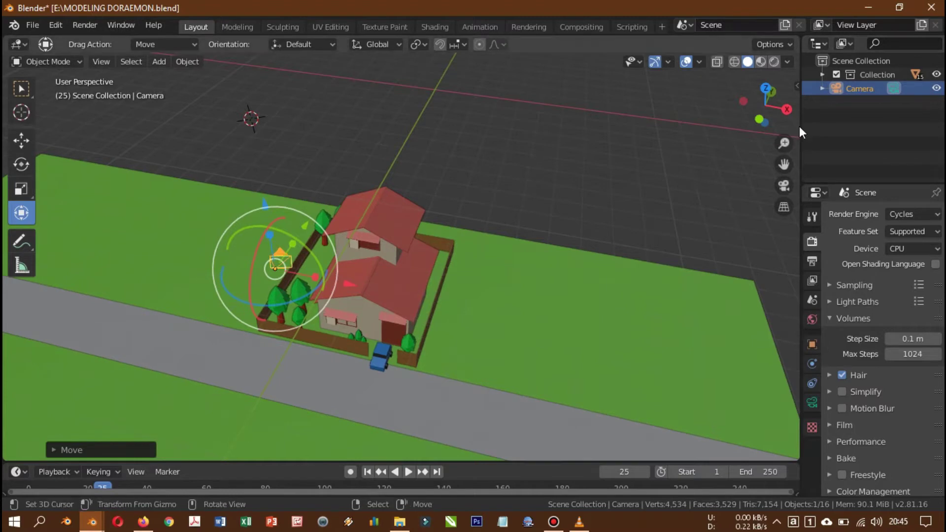
# Split the 3D viewport vertically into two side-by-side views from its border.
pyautogui.rightClick(805, 132)
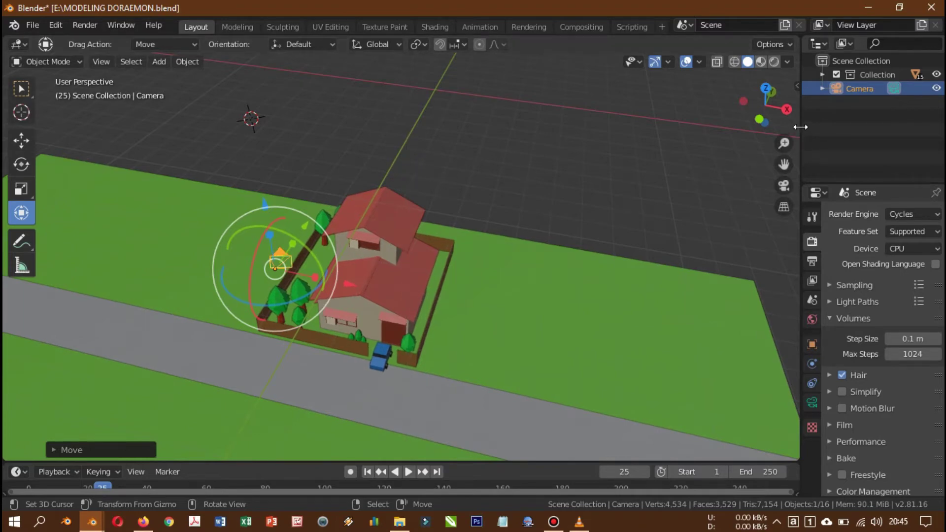
pyautogui.rightClick(805, 134)
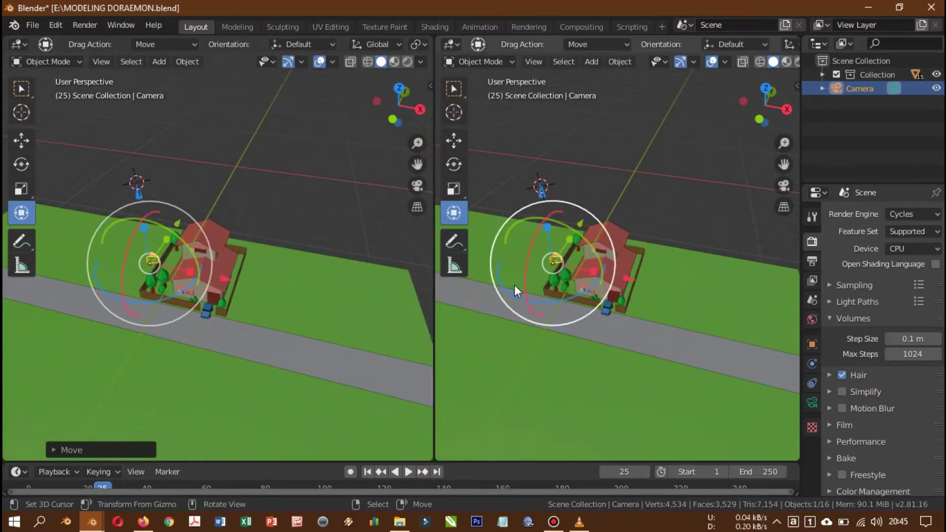
# Switch the right-hand view to look through the scene camera (Numpad 0).
pyautogui.middleClick(596, 320)
pyautogui.scroll(3)
pyautogui.scroll(-3)
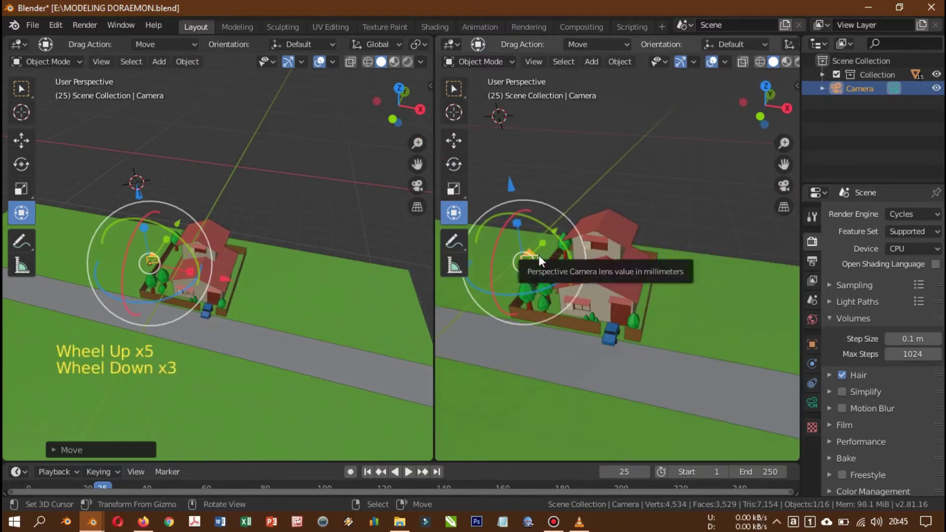
pyautogui.press('KP_0')
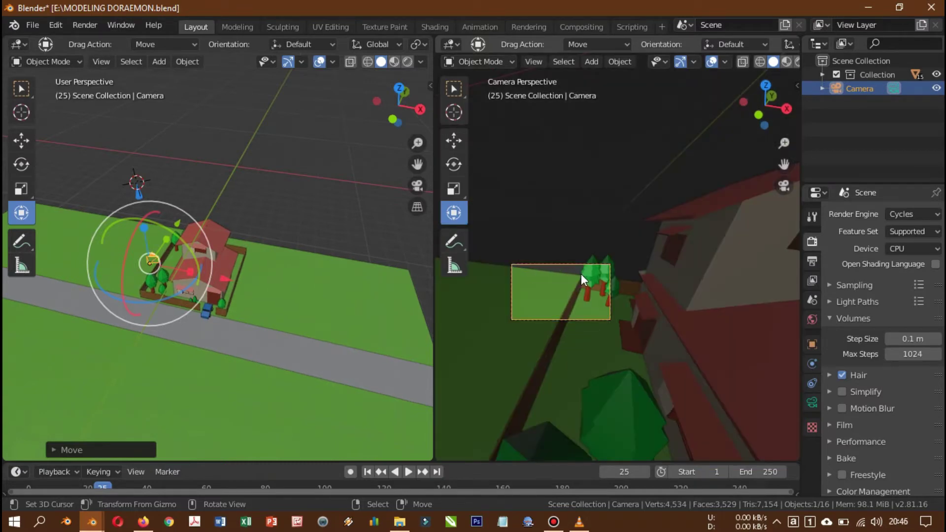
# Enable Lock Camera to View in the sidebar's View settings and zoom the camera back.
pyautogui.press('n')
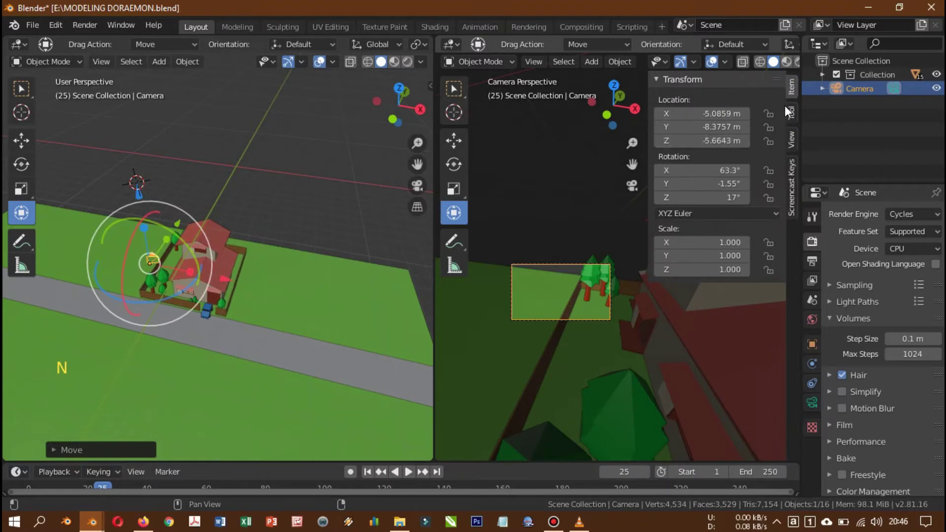
pyautogui.click(797, 148)
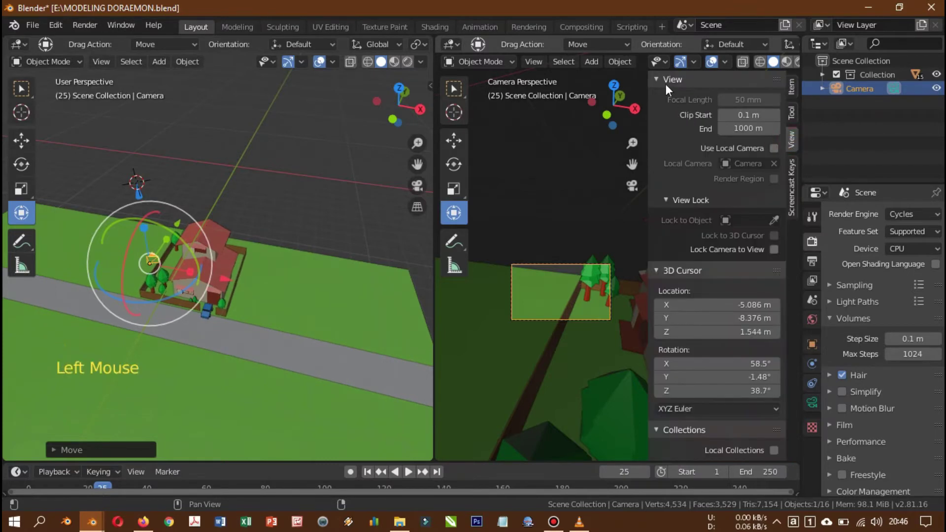
pyautogui.click(663, 82)
pyautogui.click(662, 85)
pyautogui.click(777, 260)
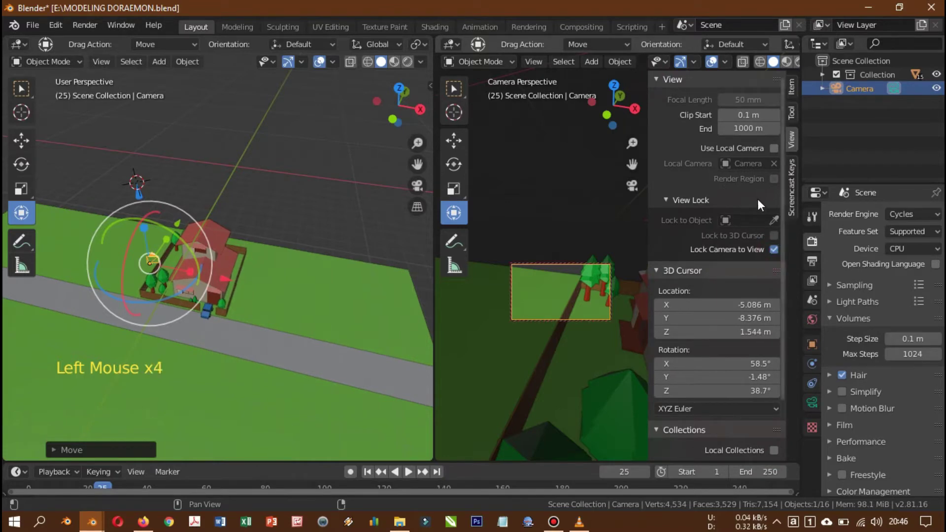
pyautogui.press('n')
pyautogui.scroll(-3)
# Swing and zoom the locked camera around until the house front sits in frame.
pyautogui.scroll(3)
pyautogui.middleClick(571, 306)
pyautogui.scroll(-3)
pyautogui.scroll(3)
pyautogui.scroll(-3)
pyautogui.scroll(3)
pyautogui.scroll(3)
pyautogui.scroll(-3)
pyautogui.scroll(3)
pyautogui.middleClick(563, 283)
pyautogui.scroll(-3)
pyautogui.scroll(3)
pyautogui.middleClick(556, 284)
pyautogui.scroll(-3)
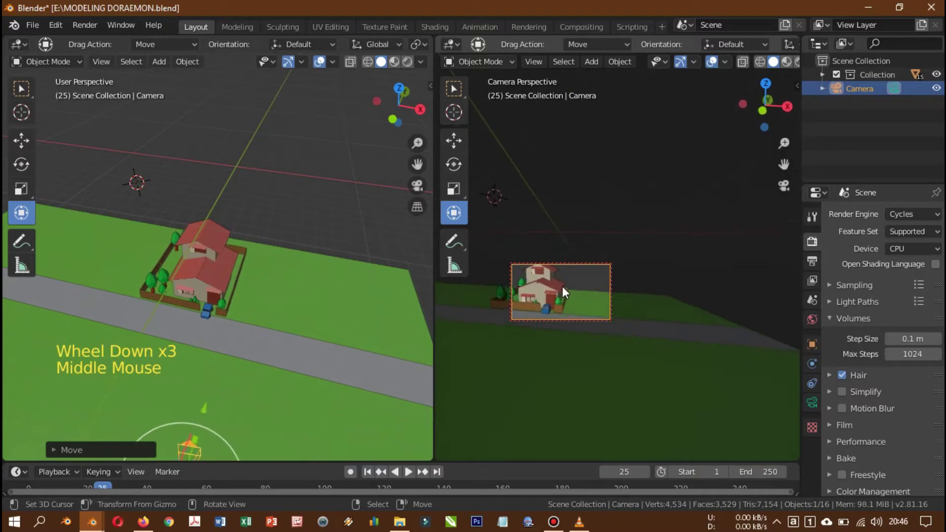
pyautogui.middleClick(599, 289)
pyautogui.scroll(3)
pyautogui.middleClick(582, 294)
pyautogui.scroll(3)
pyautogui.scroll(-3)
# Grab the camera along a constrained axis and confirm its new position twice.
pyautogui.middleClick(573, 278)
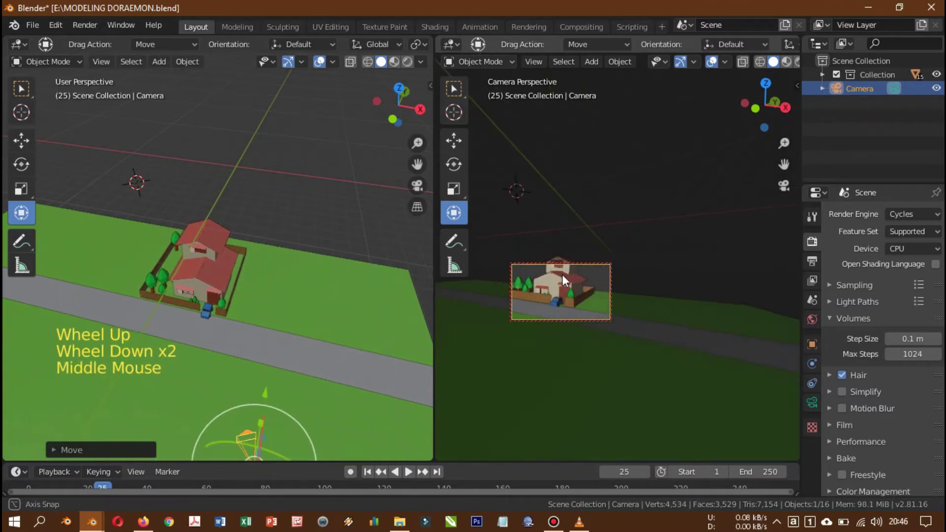
pyautogui.scroll(-3)
pyautogui.scroll(3)
pyautogui.scroll(-3)
pyautogui.scroll(3)
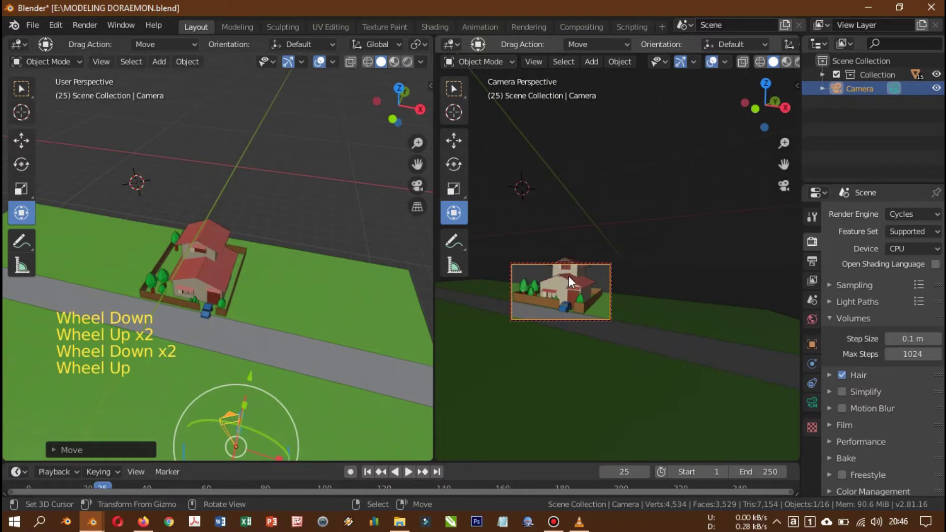
pyautogui.click(584, 288)
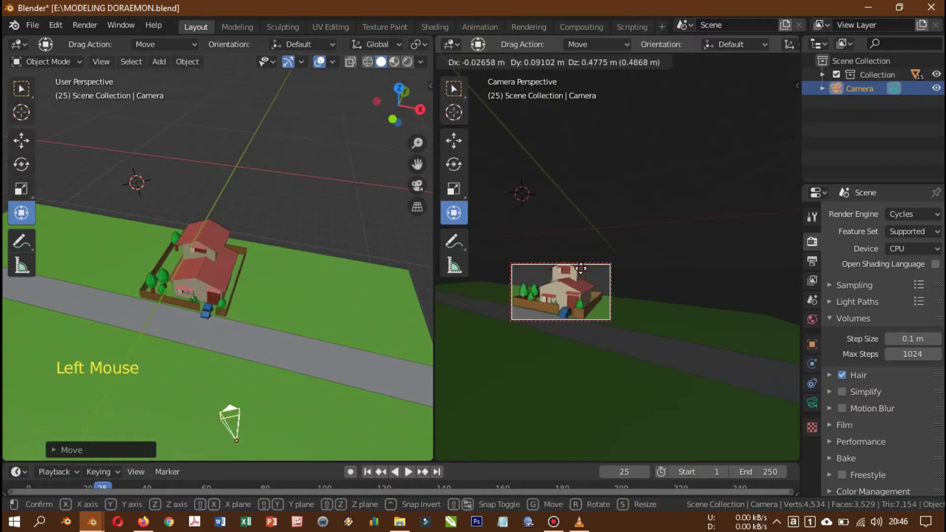
pyautogui.scroll(3)
pyautogui.scroll(-3)
pyautogui.middleClick(585, 284)
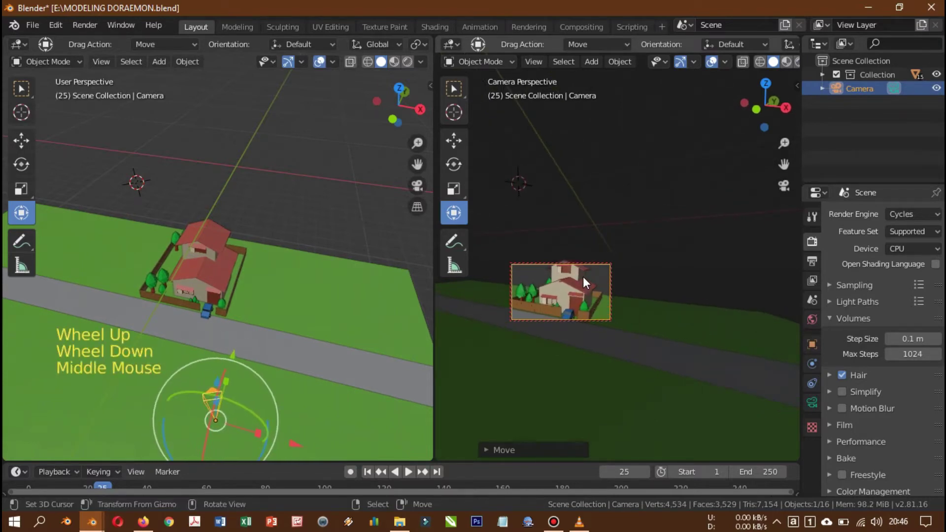
pyautogui.click(585, 282)
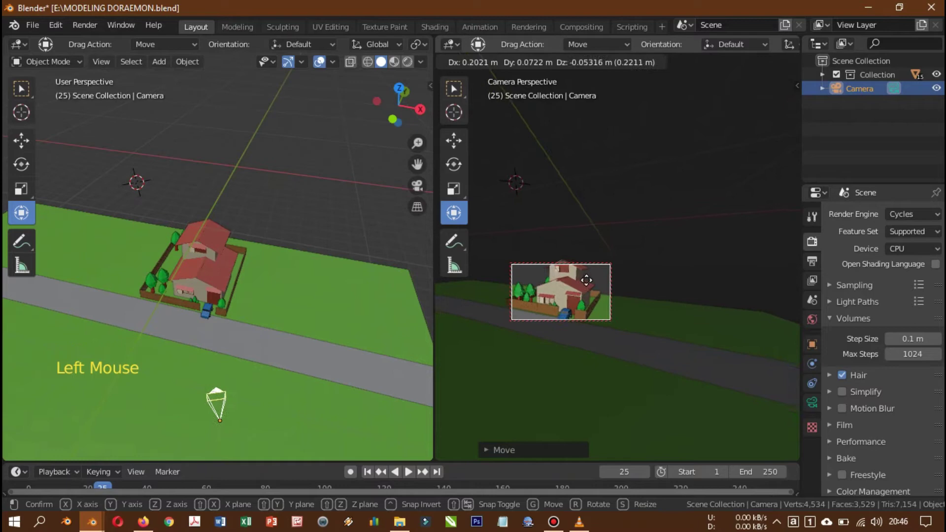
# Nudge the camera again along one axis to recentre house, fence, trees and car.
pyautogui.middleClick(591, 287)
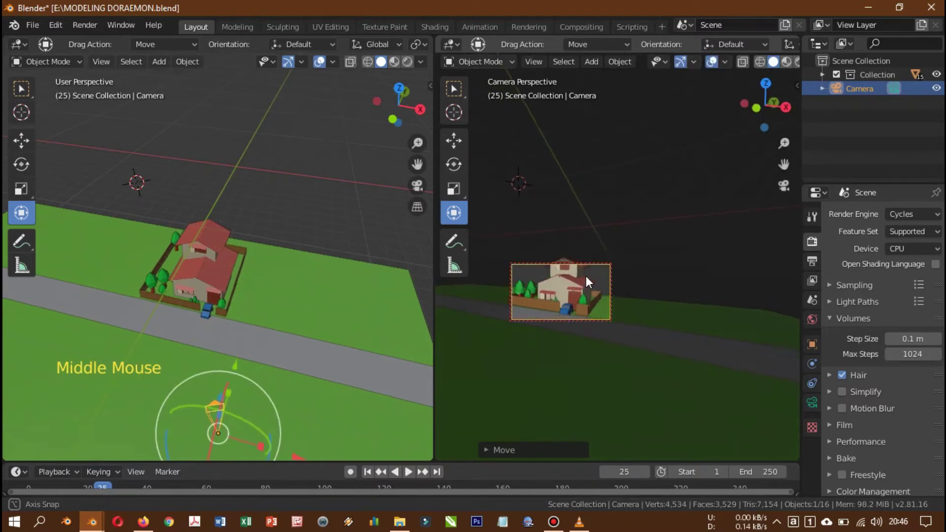
pyautogui.scroll(-3)
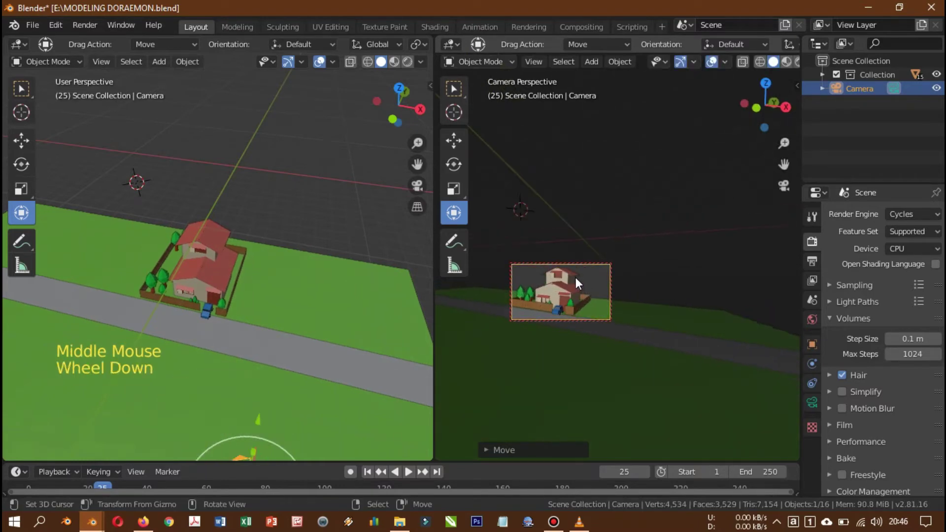
pyautogui.middleClick(576, 294)
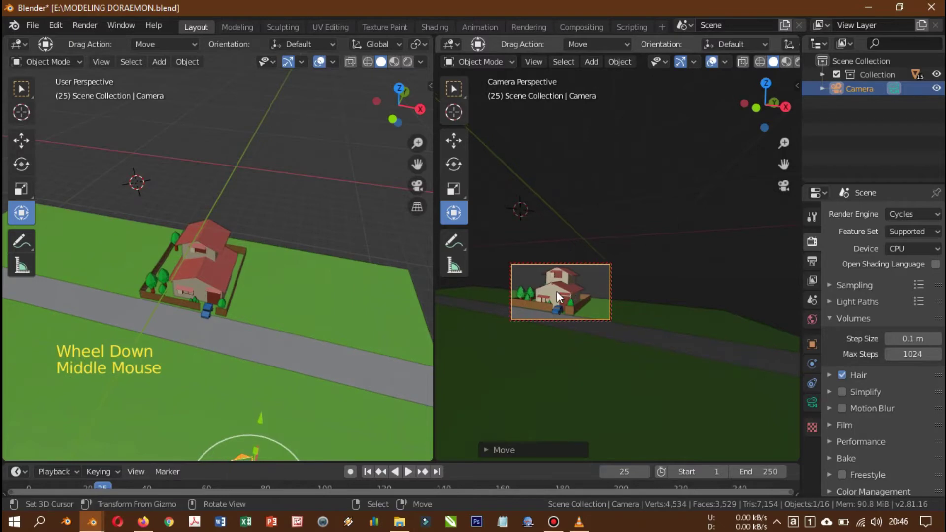
pyautogui.click(562, 297)
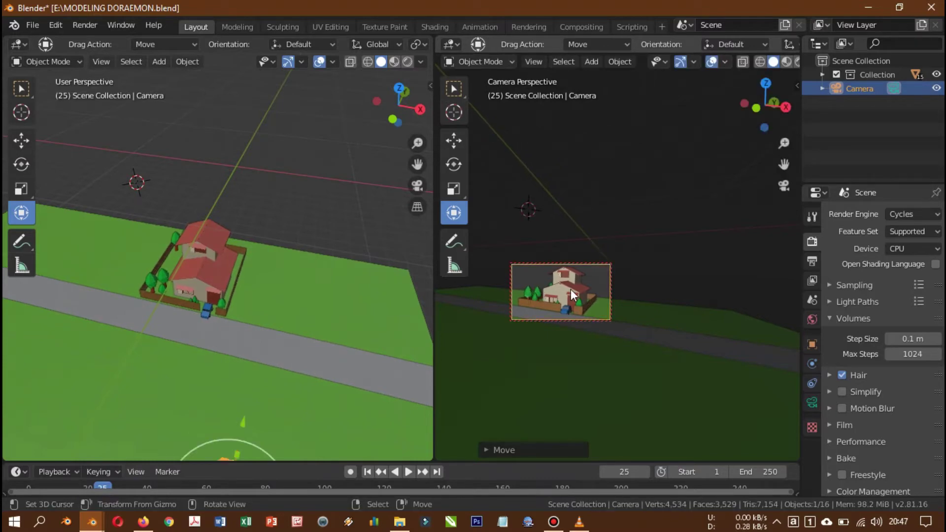
pyautogui.middleClick(575, 295)
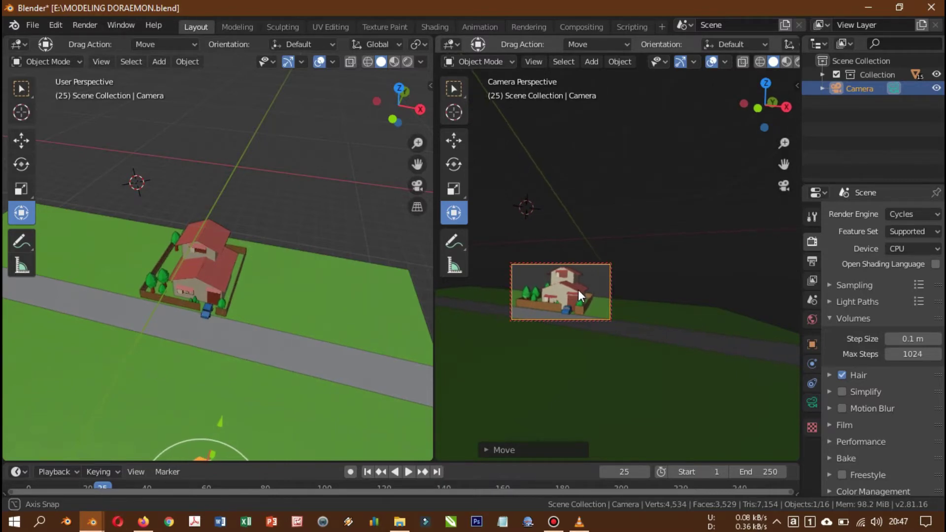
pyautogui.scroll(3)
pyautogui.scroll(-3)
pyautogui.scroll(-3)
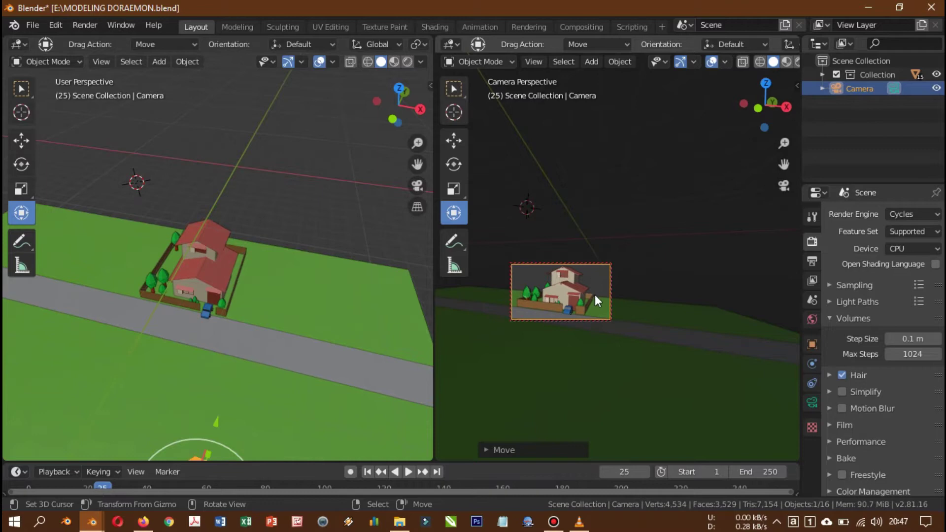
# Toggle Lock Camera to View while zooming and panning so the house fills the camera shot.
pyautogui.press('n')
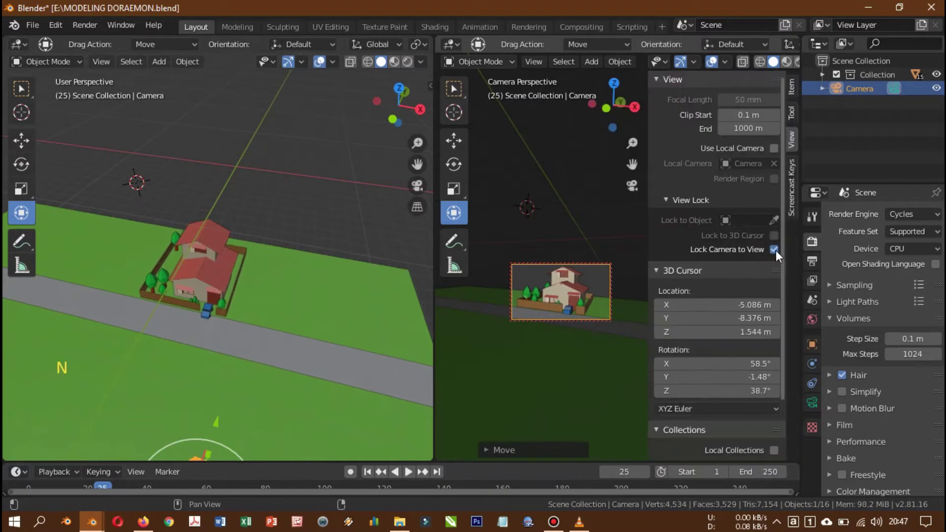
pyautogui.click(781, 257)
pyautogui.press('n')
pyautogui.scroll(3)
pyautogui.scroll(-3)
pyautogui.scroll(3)
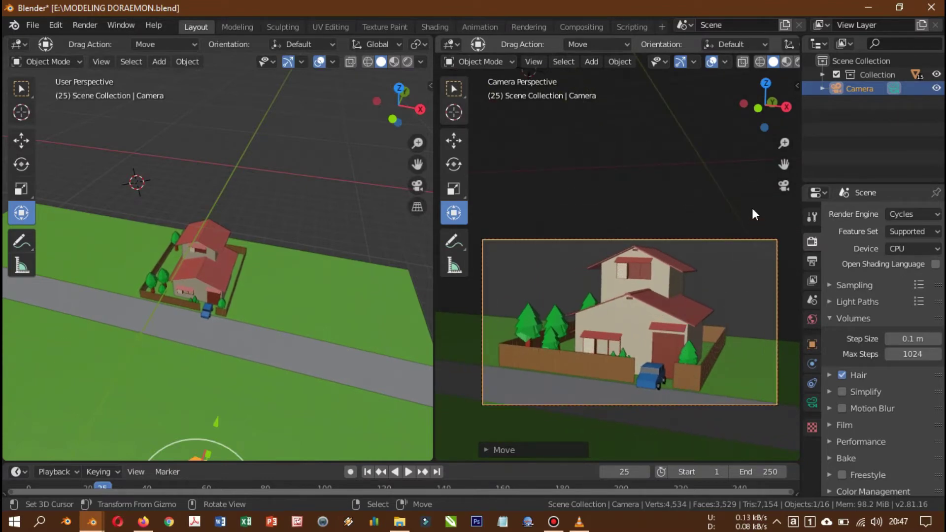
pyautogui.press('n')
pyautogui.click(780, 258)
pyautogui.press('n')
pyautogui.middleClick(723, 370)
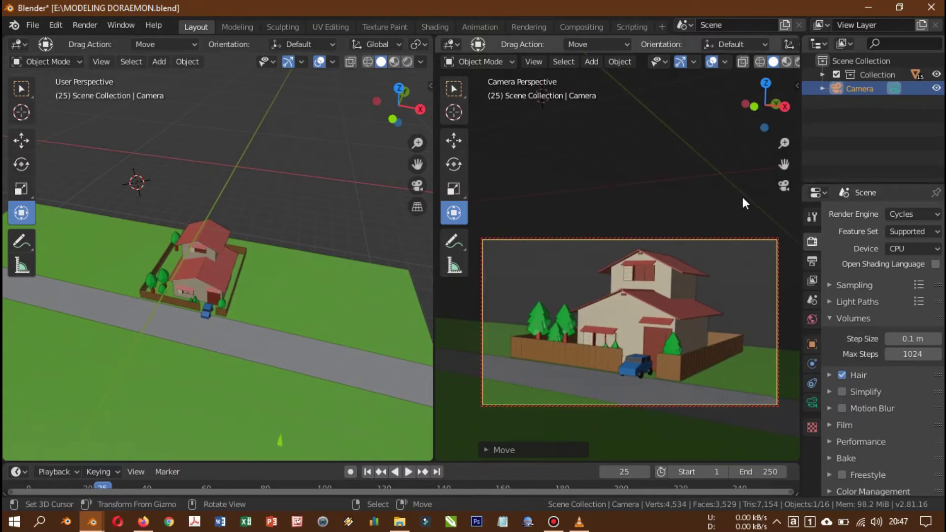
pyautogui.press('n')
pyautogui.click(780, 257)
pyautogui.press('n')
# Orbit the left free view to a low angle on the house and blue car.
pyautogui.middleClick(251, 310)
pyautogui.scroll(3)
pyautogui.middleClick(272, 342)
pyautogui.scroll(-3)
pyautogui.middleClick(191, 284)
pyautogui.scroll(3)
pyautogui.middleClick(247, 333)
pyautogui.scroll(3)
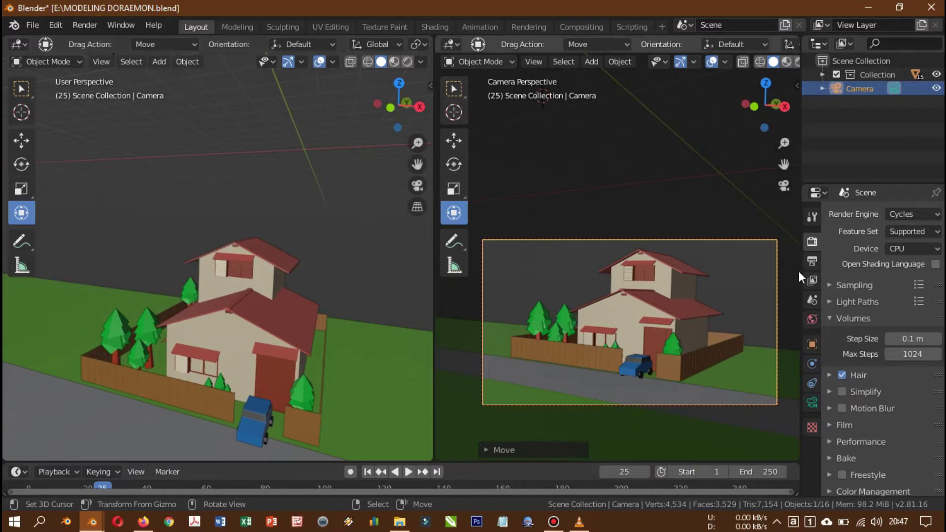
# Change the Render Engine from Cycles to Eevee and run a test render.
pyautogui.click(817, 271)
pyautogui.click(815, 227)
pyautogui.click(818, 243)
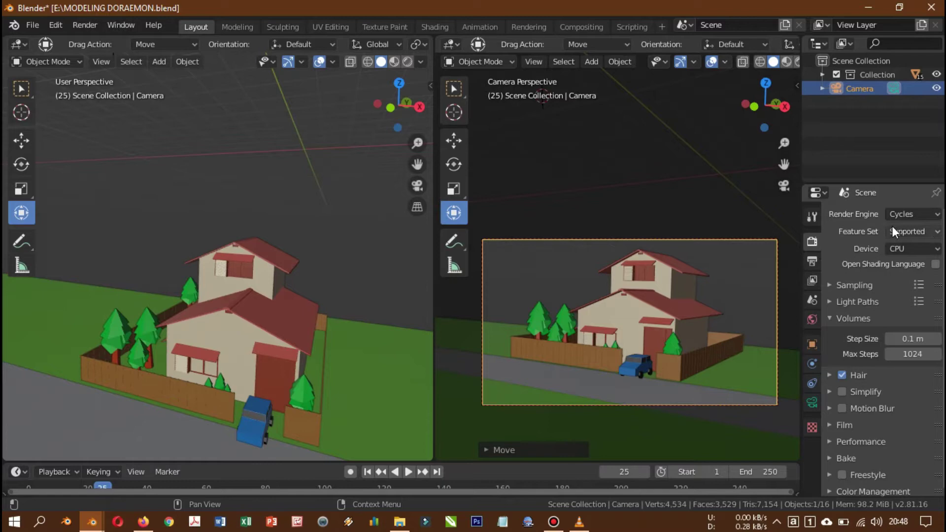
pyautogui.click(921, 221)
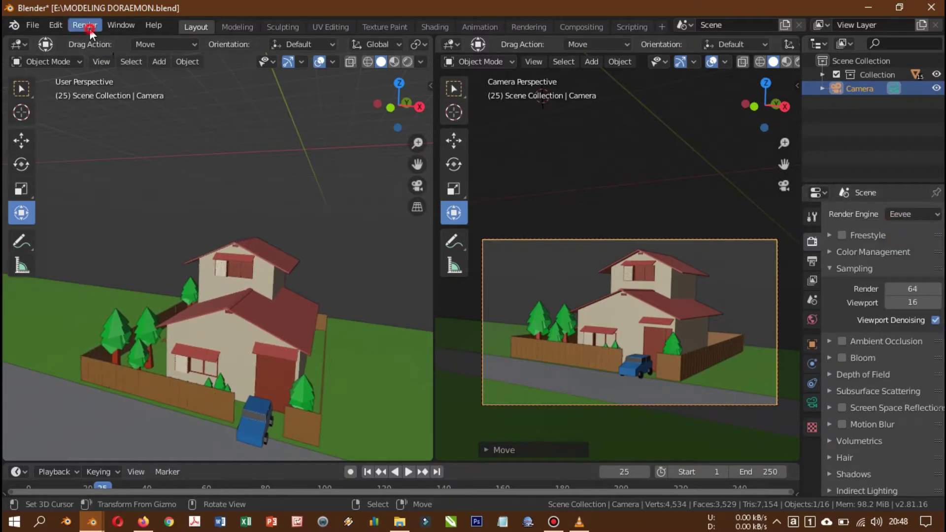
pyautogui.click(91, 33)
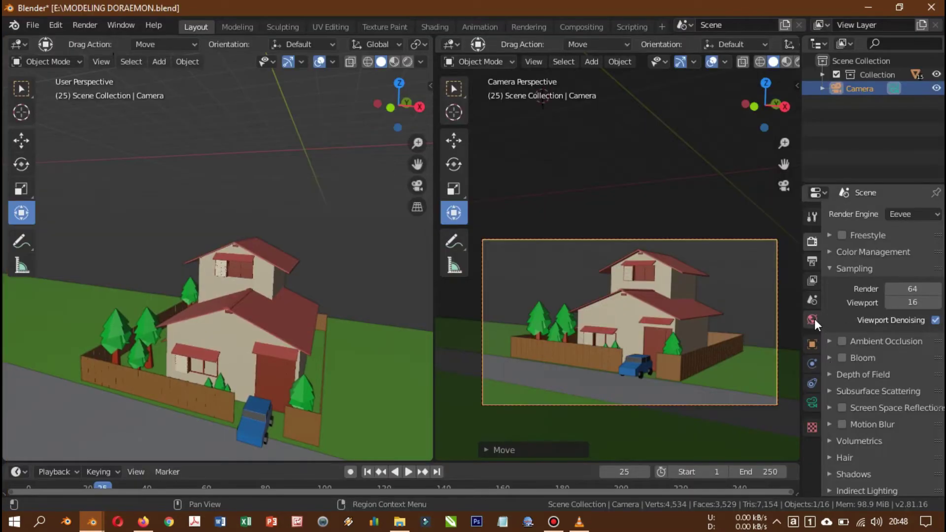
# Unlink the World data-block in World Properties, leaving the scene without a world.
pyautogui.click(819, 325)
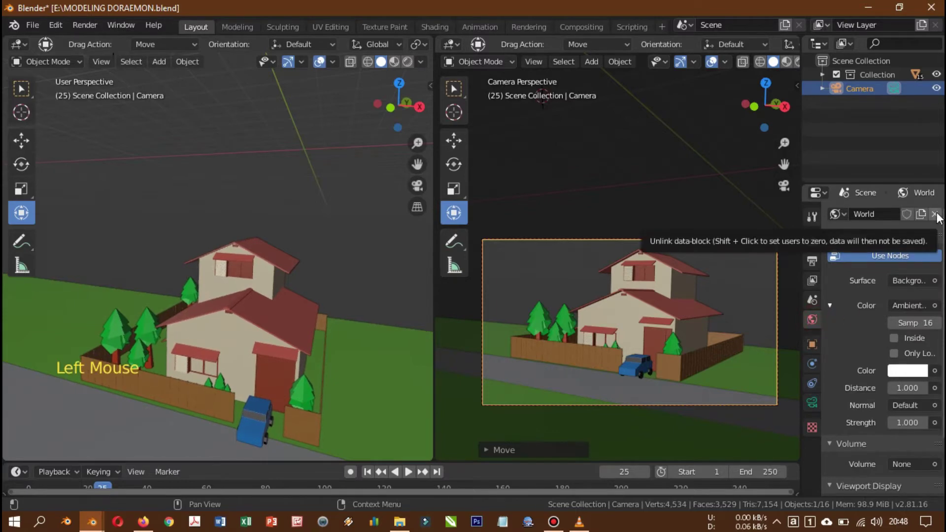
pyautogui.click(940, 217)
pyautogui.click(820, 246)
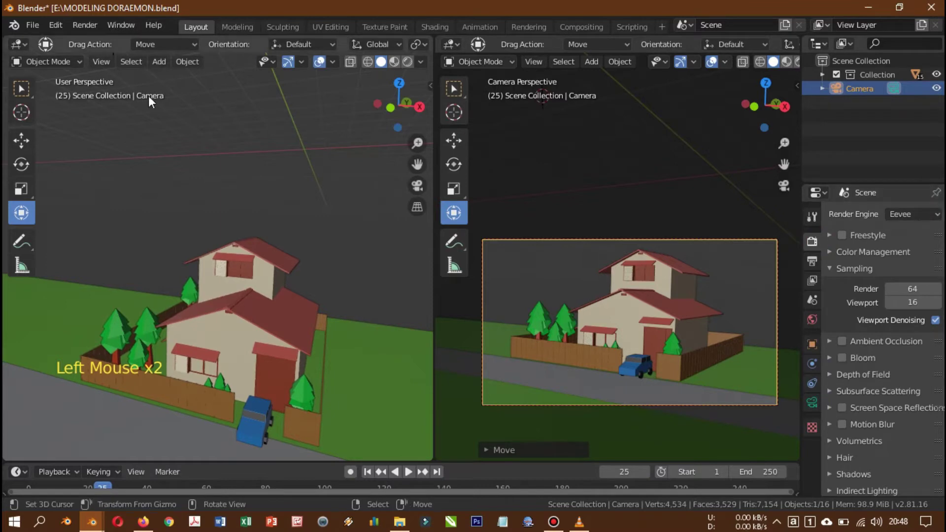
# Bring up the Render menu's rendering commands for the camera's house shot.
pyautogui.click(63, 32)
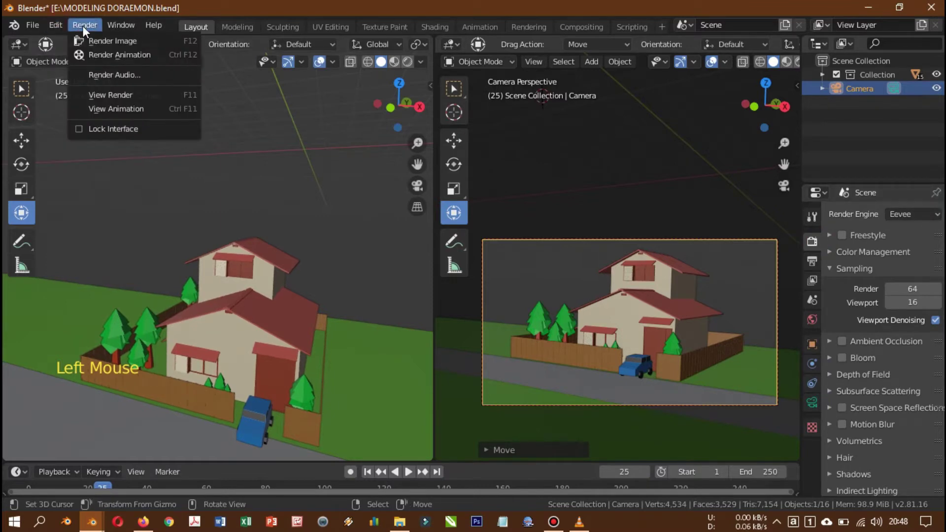
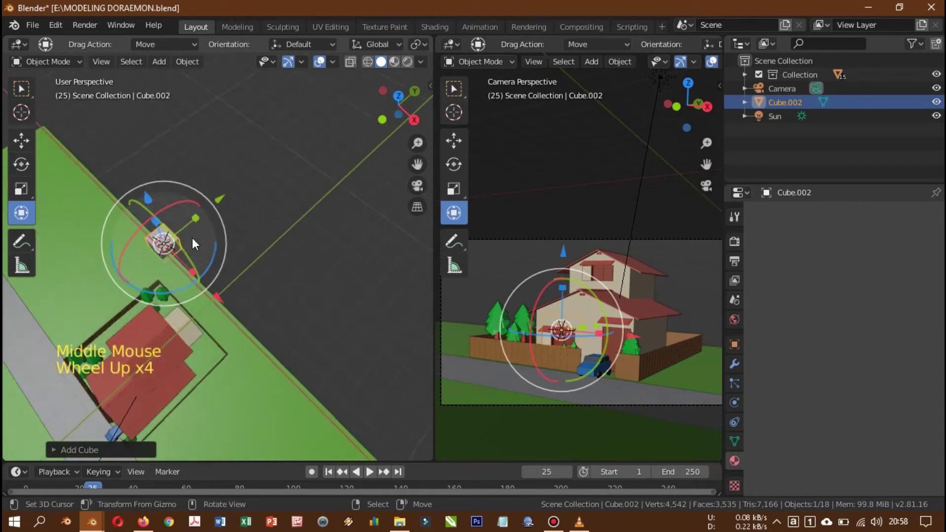
# Scale Cube.002 up into a huge box and move it behind the house.
pyautogui.click(135, 212)
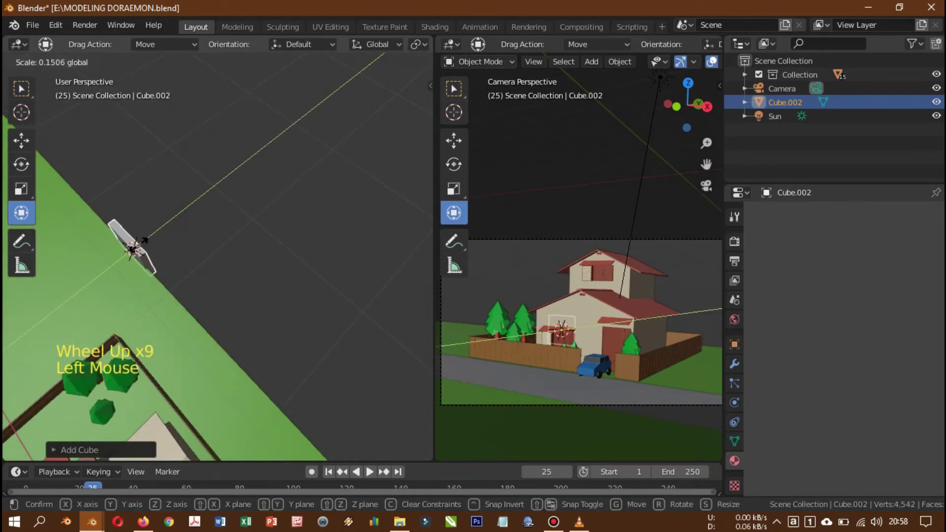
pyautogui.scroll(-3)
pyautogui.middleClick(217, 299)
pyautogui.scroll(-3)
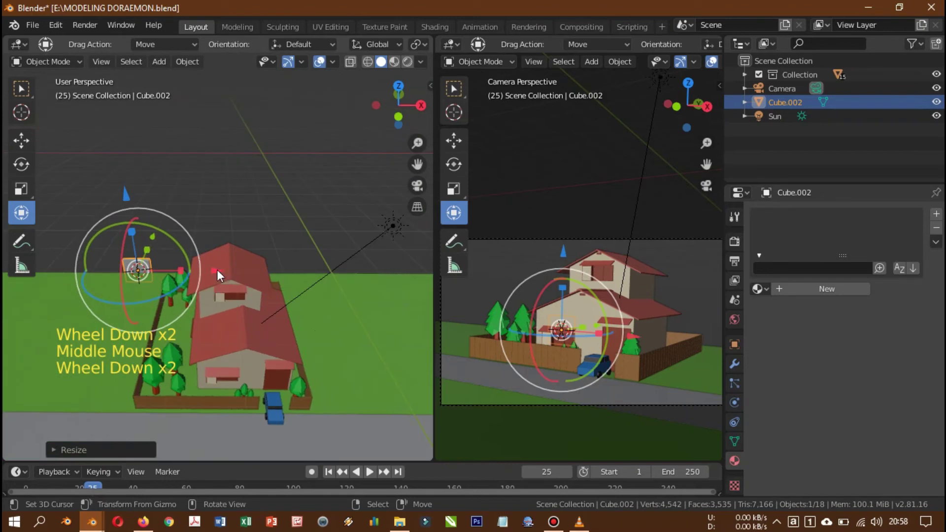
pyautogui.click(603, 286)
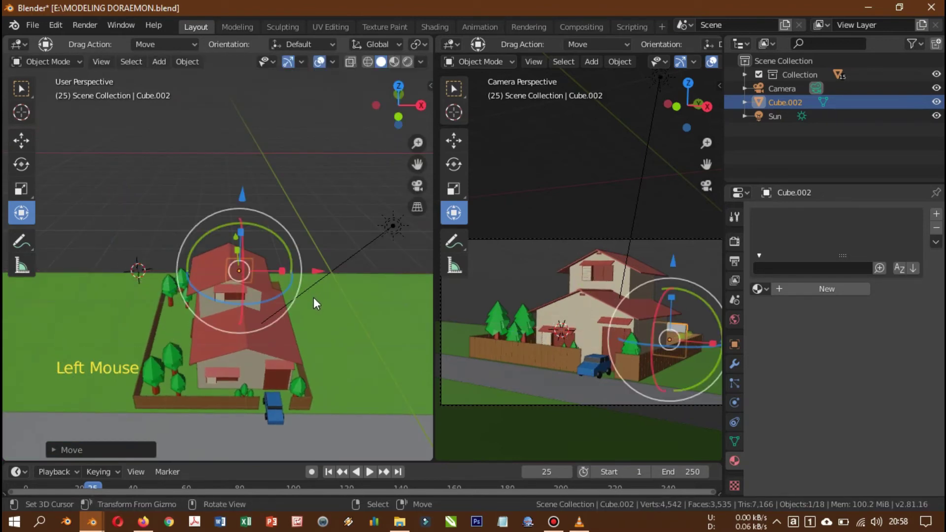
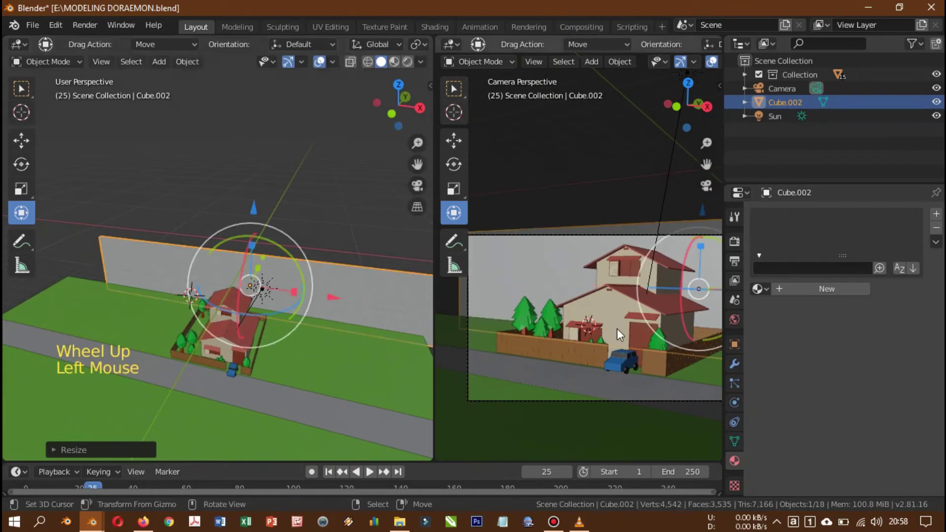
# Check the enlarged backdrop box from the camera's perspective view.
pyautogui.scroll(-3)
pyautogui.scroll(3)
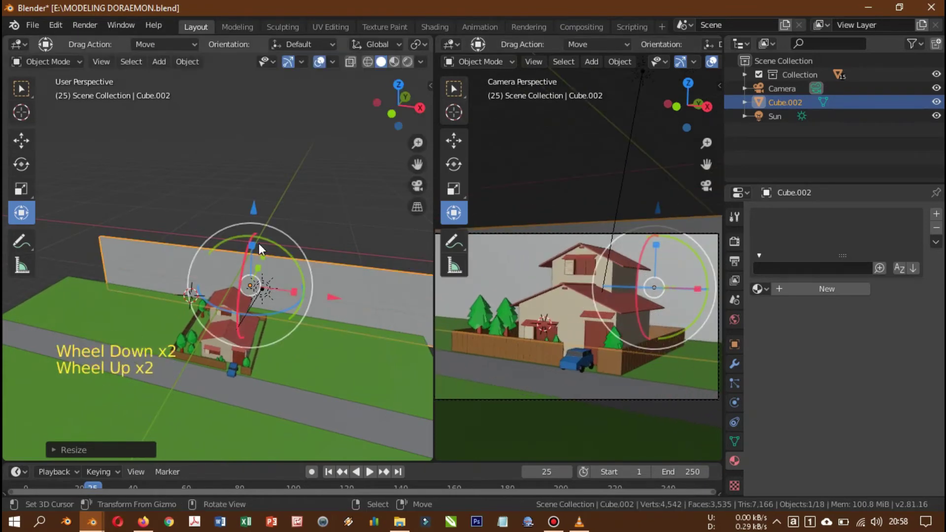
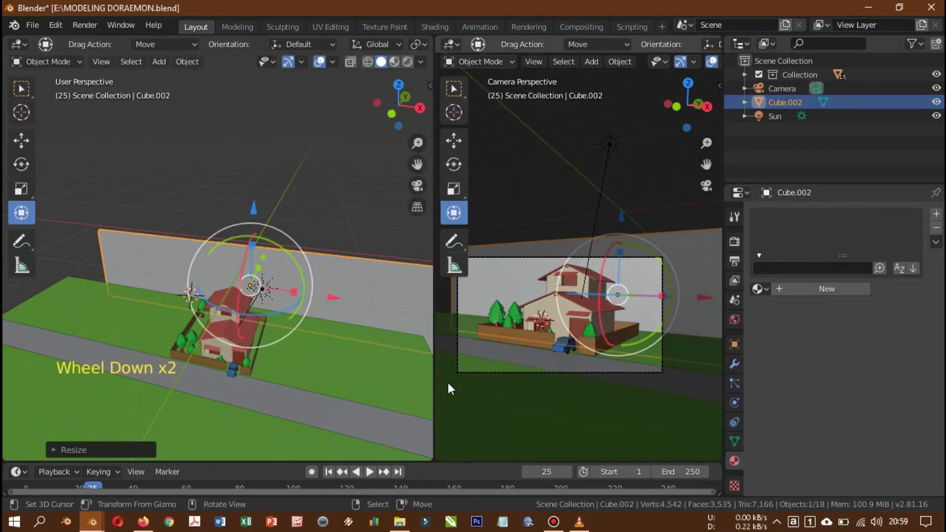
pyautogui.middleClick(237, 311)
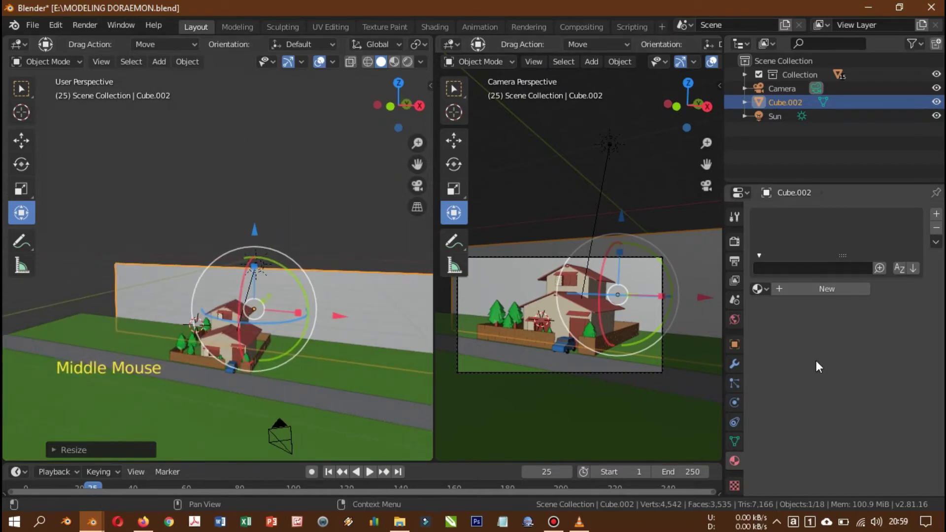
# Create a new material, Material.015, for the backdrop cube and try a green base colour.
pyautogui.click(840, 290)
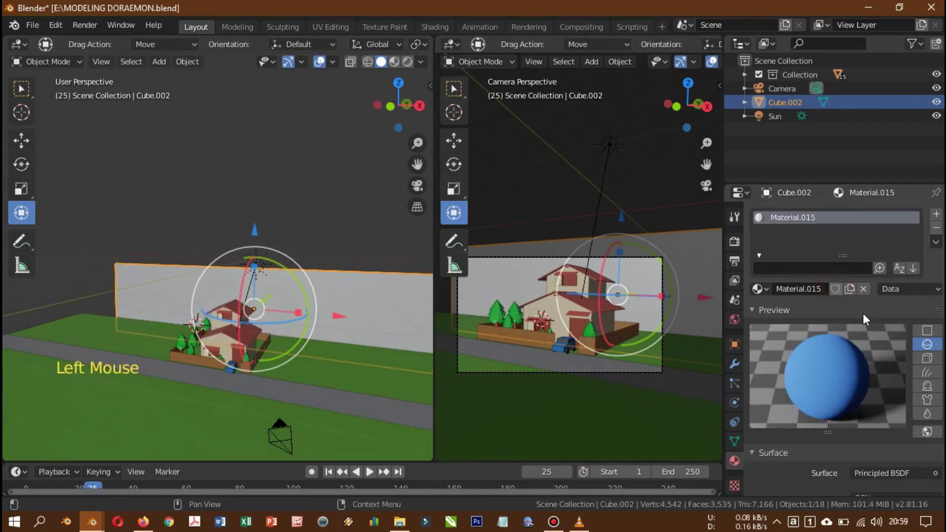
pyautogui.scroll(-3)
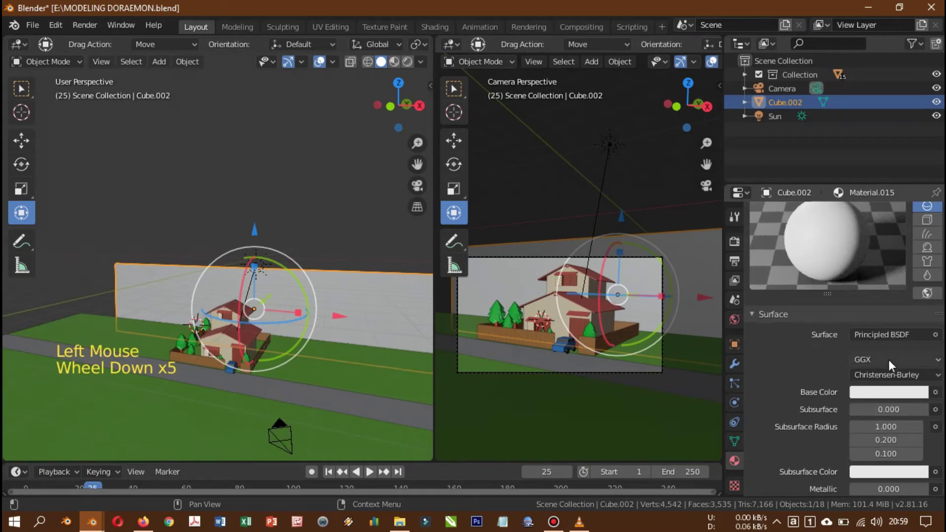
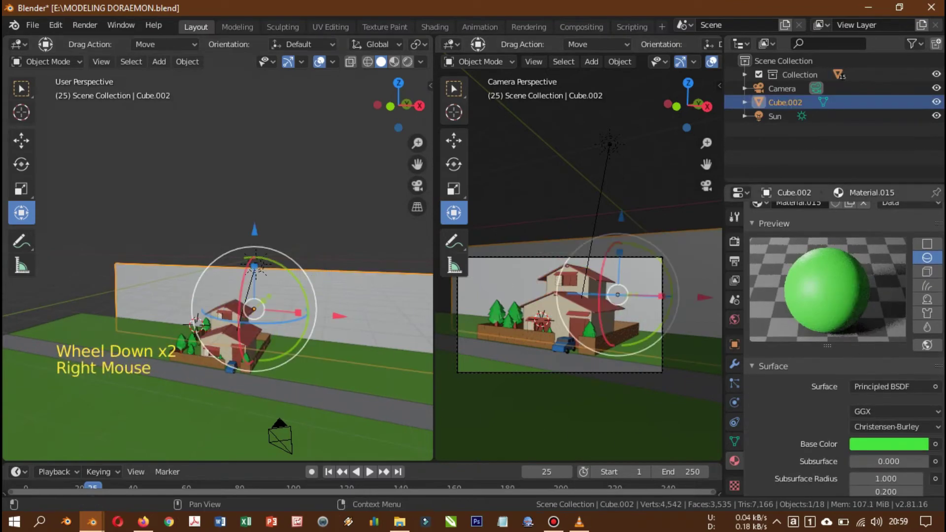
pyautogui.scroll(3)
pyautogui.click(938, 333)
pyautogui.click(925, 344)
pyautogui.scroll(3)
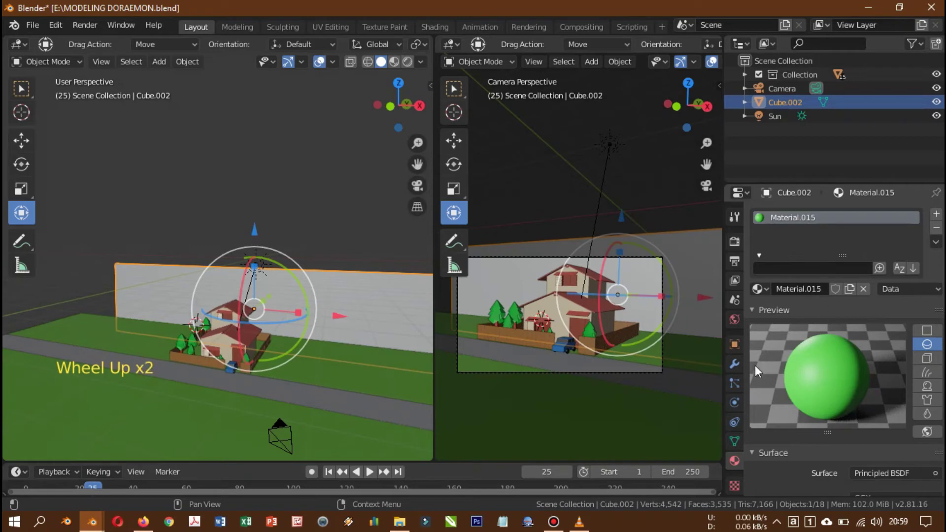
pyautogui.scroll(-3)
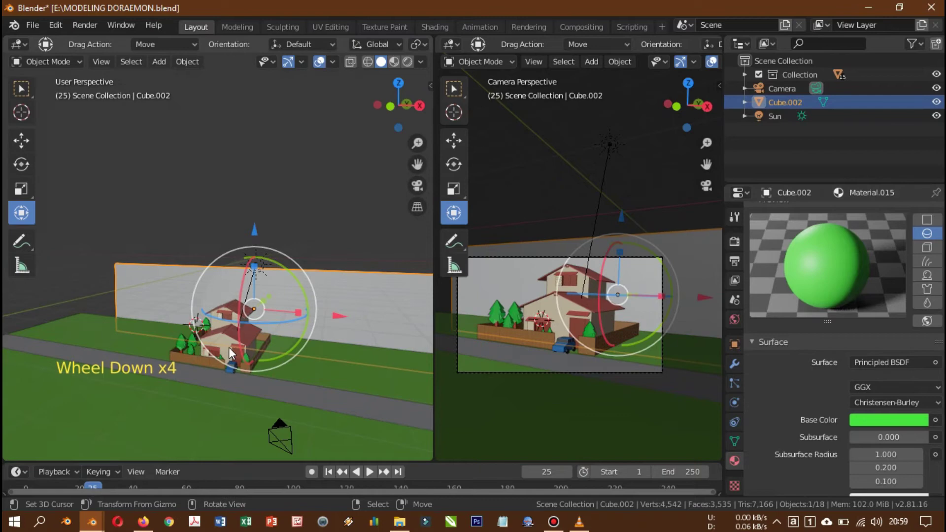
pyautogui.rightClick(235, 341)
pyautogui.scroll(-3)
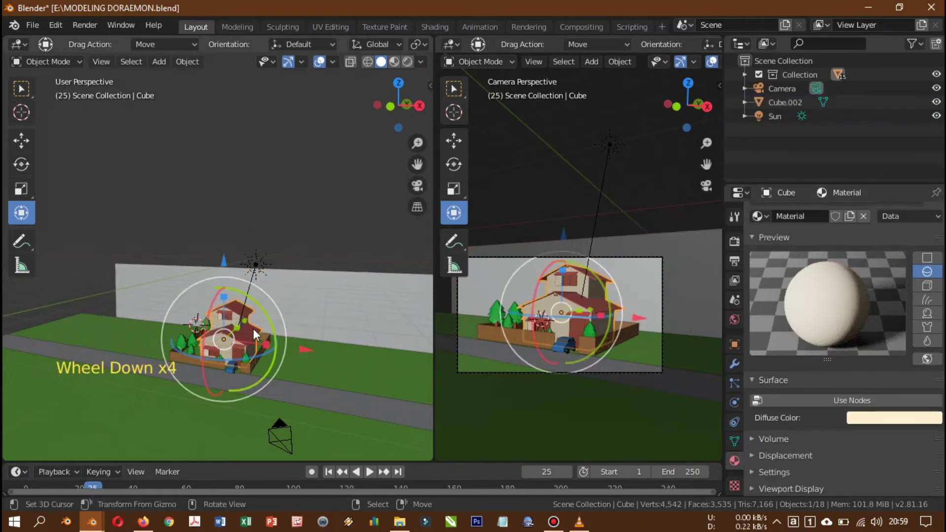
pyautogui.rightClick(266, 294)
# Set the material's surface to Diffuse BSDF with a plain white colour.
pyautogui.click(898, 387)
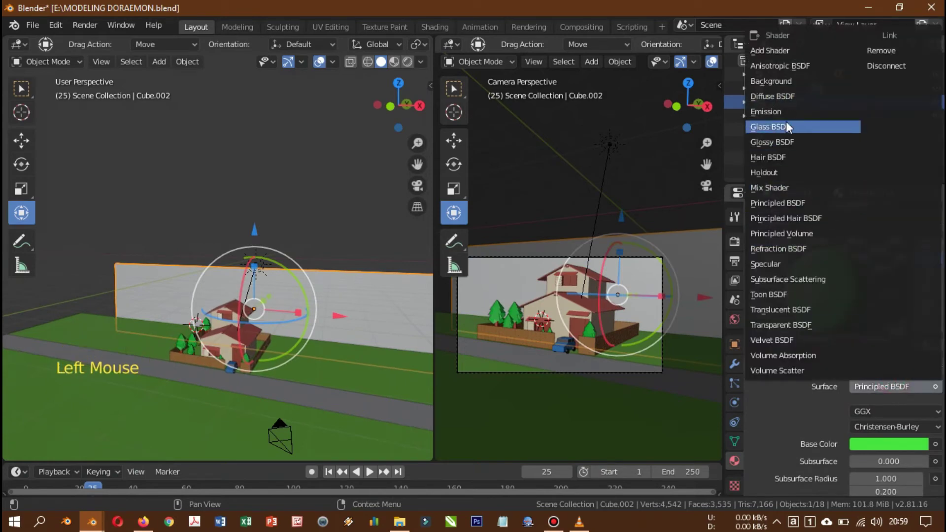
pyautogui.scroll(-3)
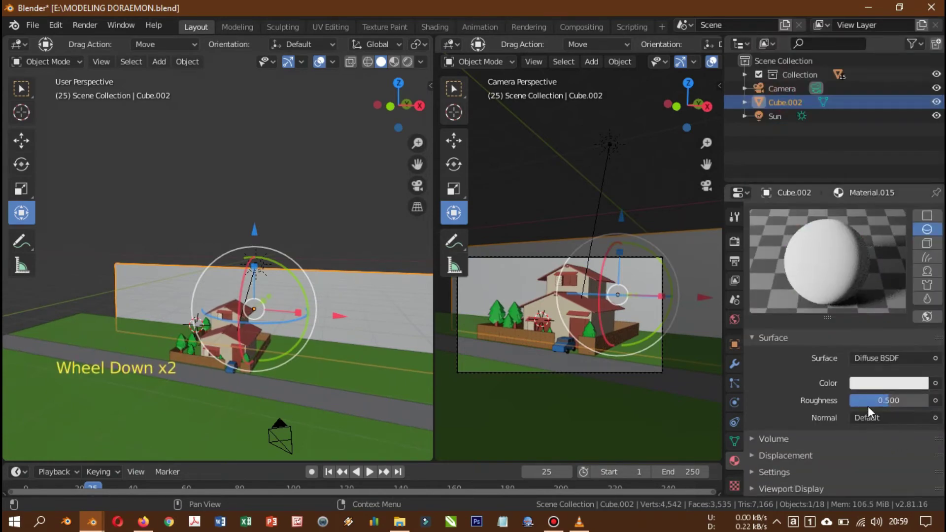
pyautogui.click(877, 389)
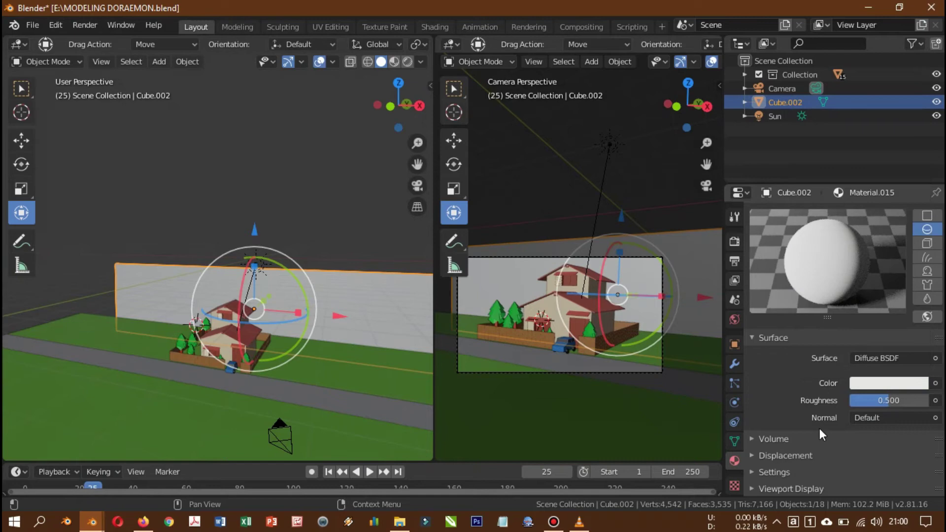
pyautogui.scroll(3)
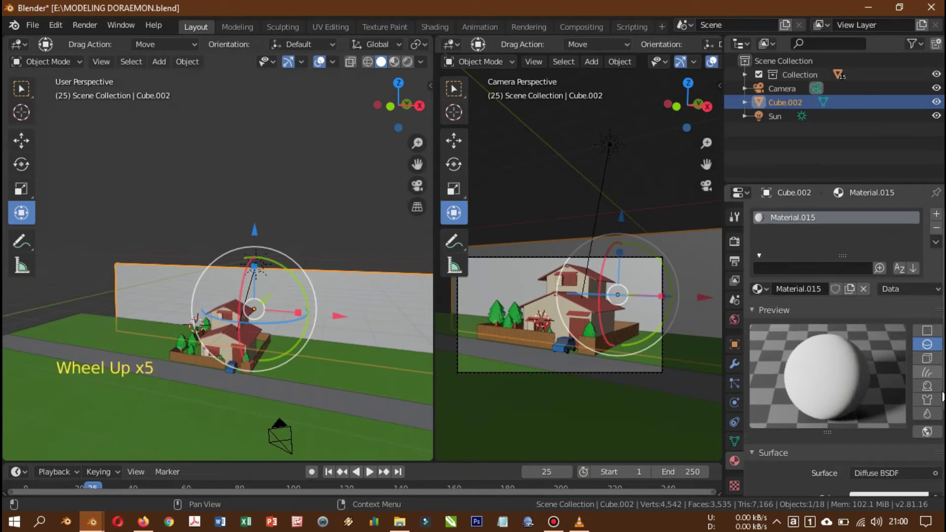
pyautogui.click(936, 435)
pyautogui.click(936, 435)
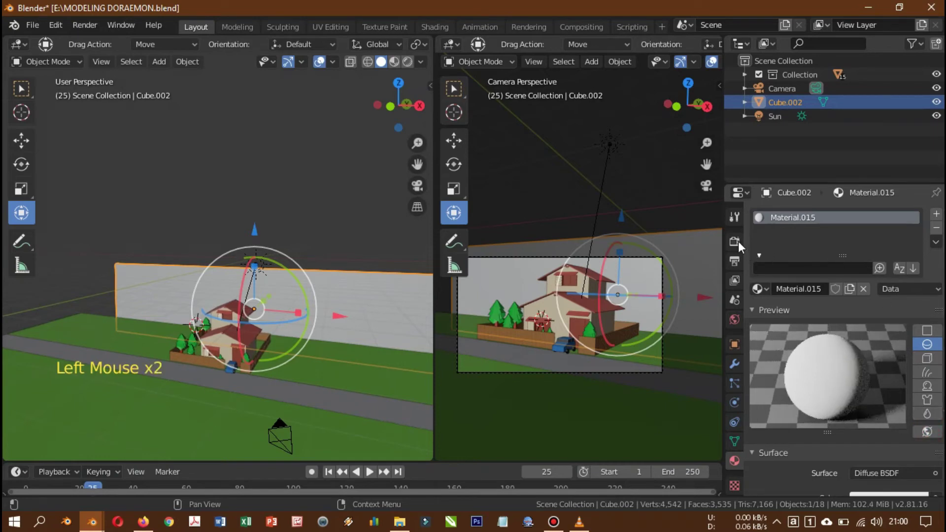
# Switch the scene's render engine to Cycles in the render settings.
pyautogui.click(741, 244)
pyautogui.click(895, 220)
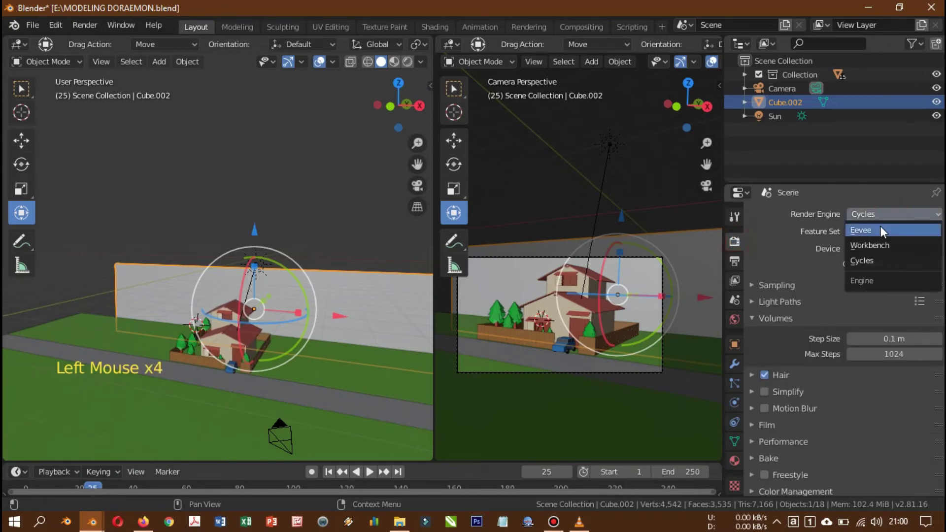
pyautogui.click(885, 224)
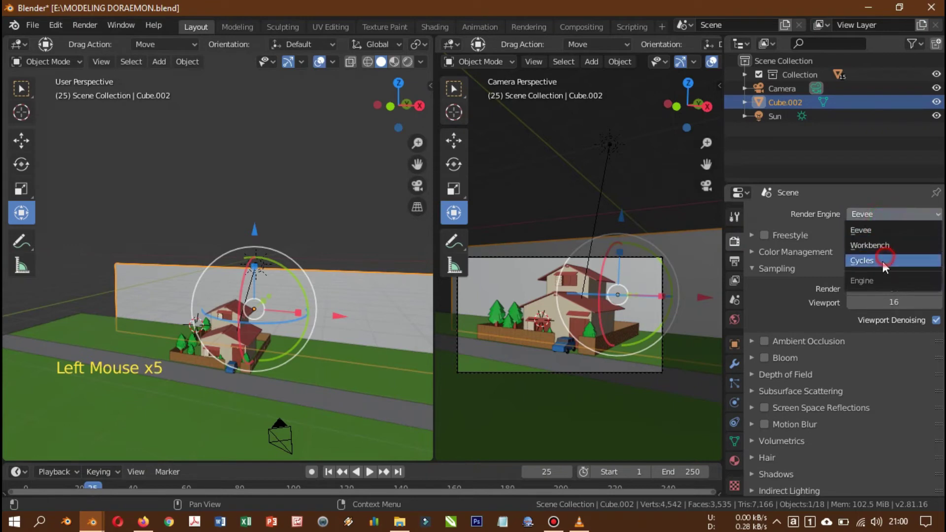
pyautogui.click(737, 466)
pyautogui.scroll(-3)
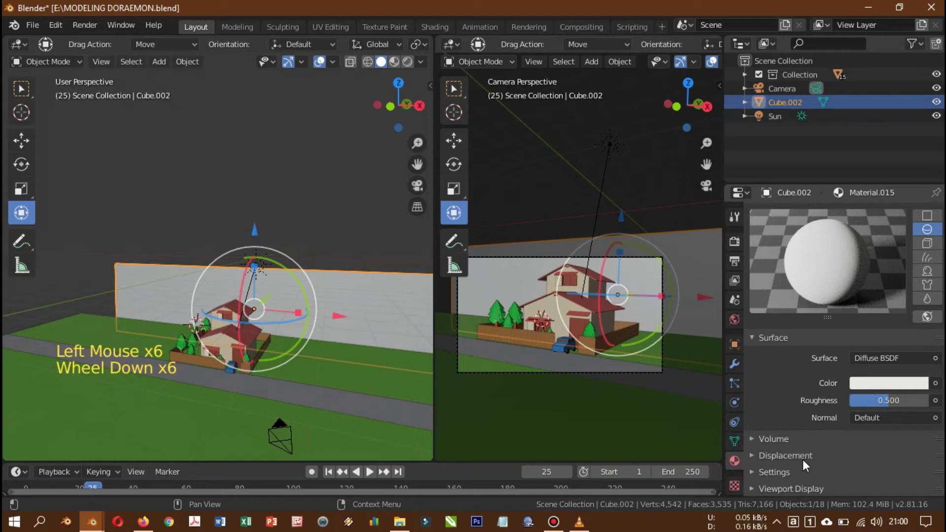
# Review the material's Volume settings, then select the house object Cube to show its non-node cream material.
pyautogui.click(805, 465)
pyautogui.click(776, 447)
pyautogui.scroll(-3)
pyautogui.scroll(3)
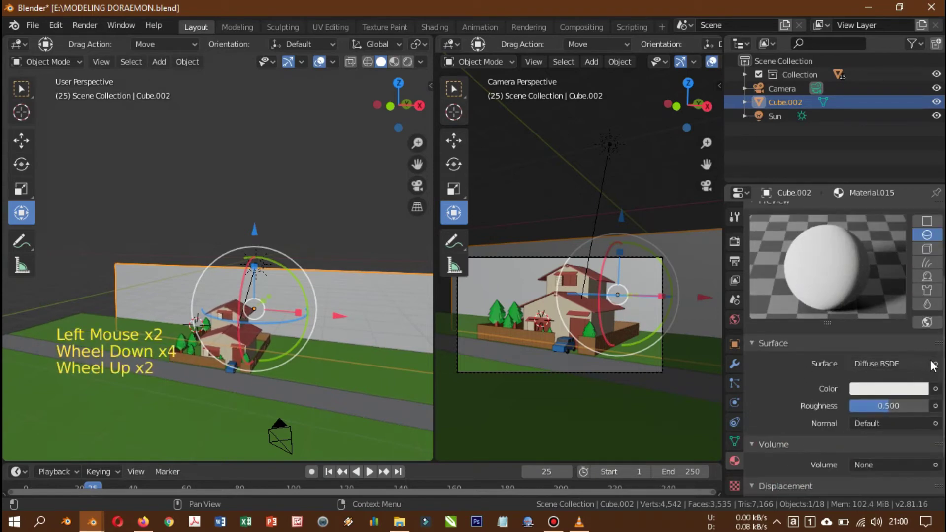
pyautogui.click(925, 371)
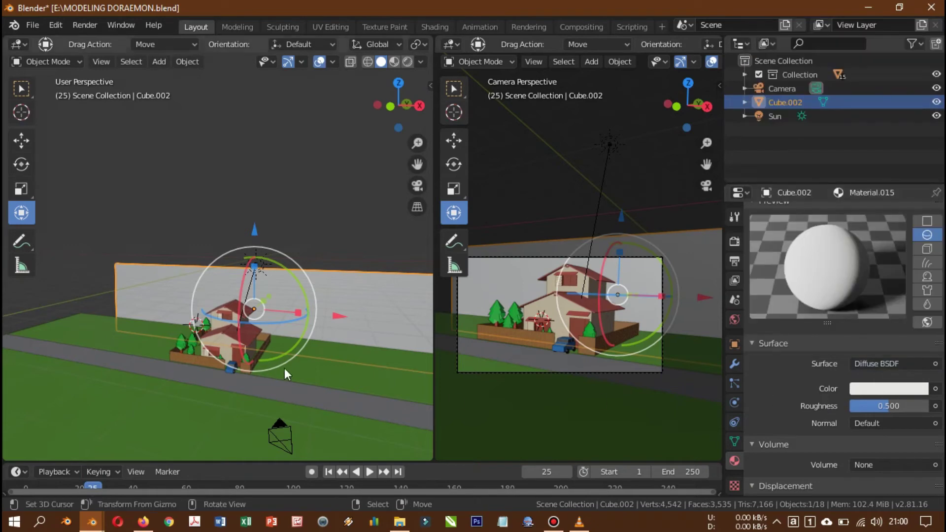
pyautogui.rightClick(268, 296)
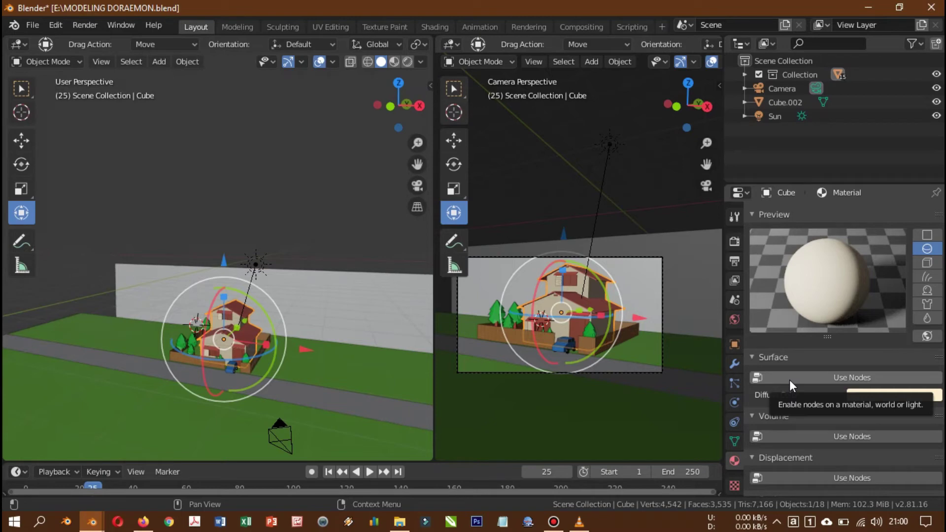
# Reselect Cube.002 and give its material a blue surface colour.
pyautogui.rightClick(344, 286)
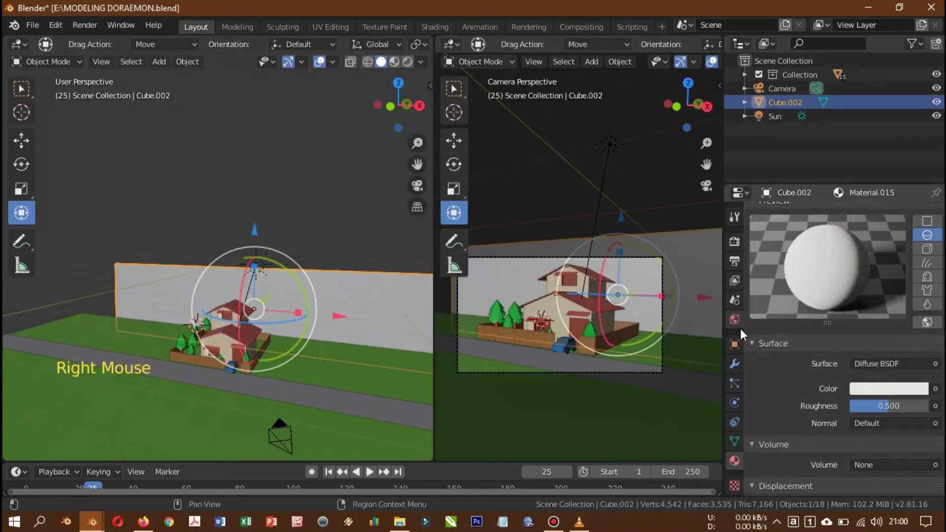
pyautogui.click(738, 320)
pyautogui.click(834, 217)
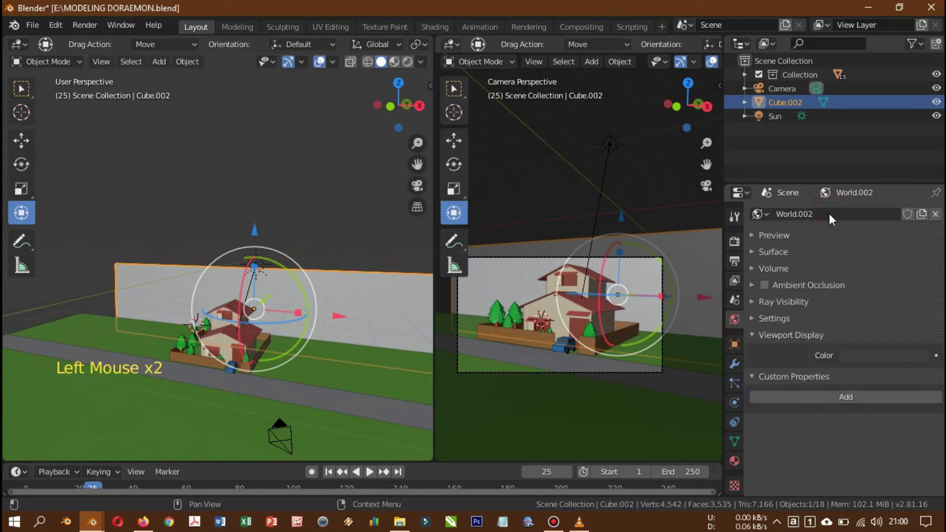
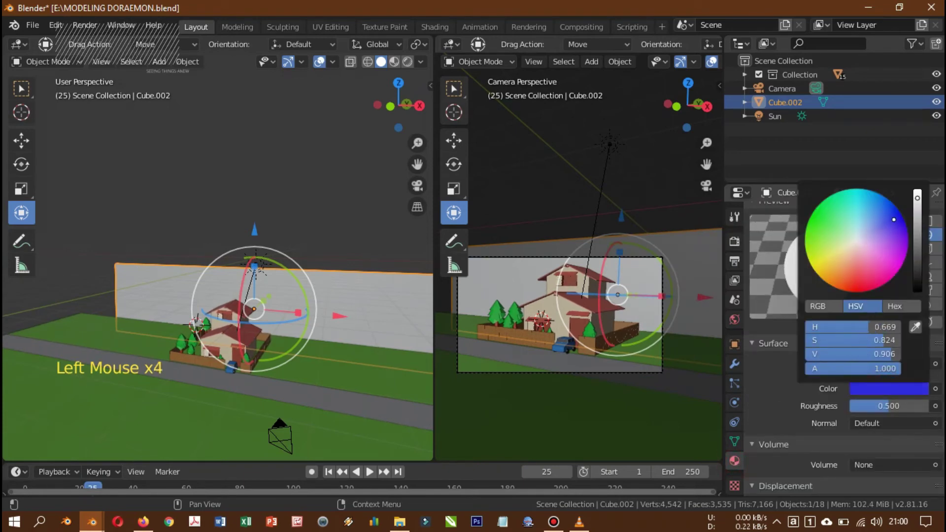
pyautogui.click(786, 394)
pyautogui.scroll(-3)
pyautogui.scroll(-3)
pyautogui.click(880, 374)
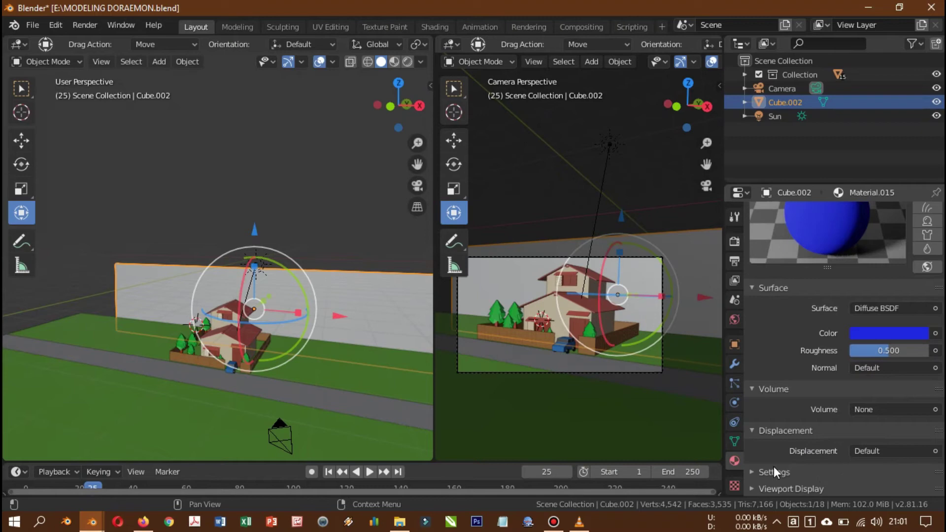
# Set the viewport display colour to light blue, then unlink Material.015 from Cube.002.
pyautogui.click(759, 497)
pyautogui.scroll(-3)
pyautogui.click(863, 429)
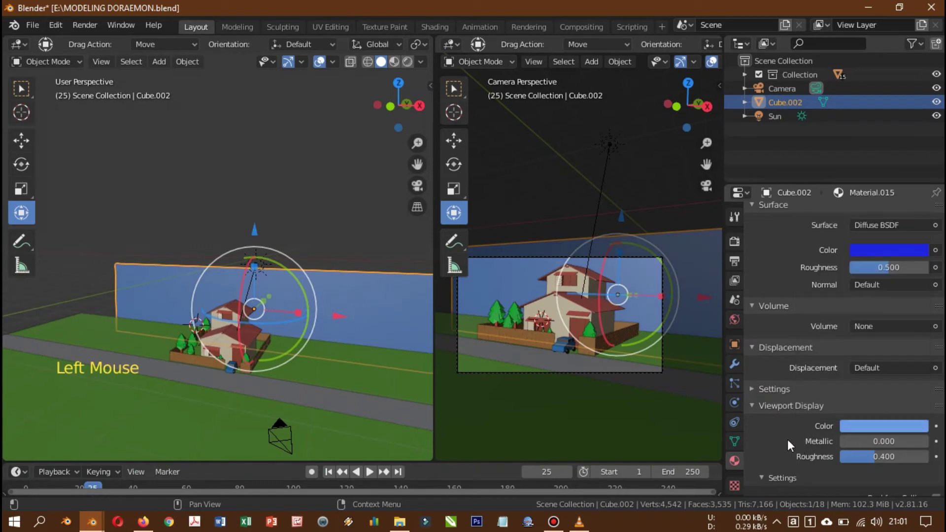
pyautogui.scroll(3)
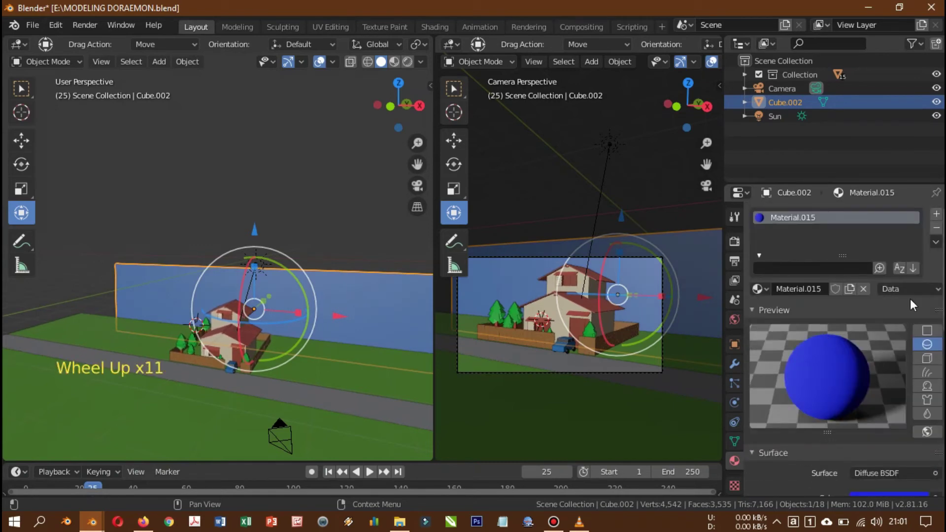
pyautogui.click(871, 293)
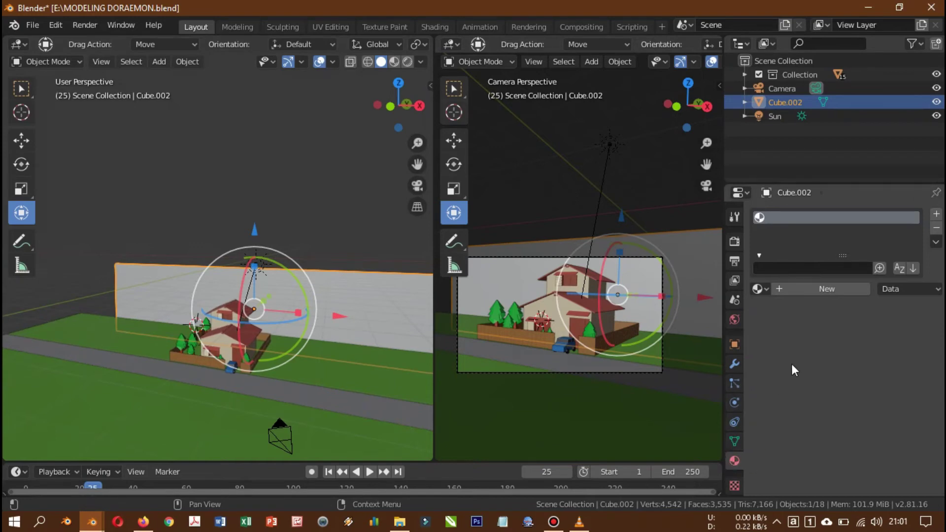
# Create Material.016 for Cube.002 and set its viewport display colour to pale blue.
pyautogui.click(817, 296)
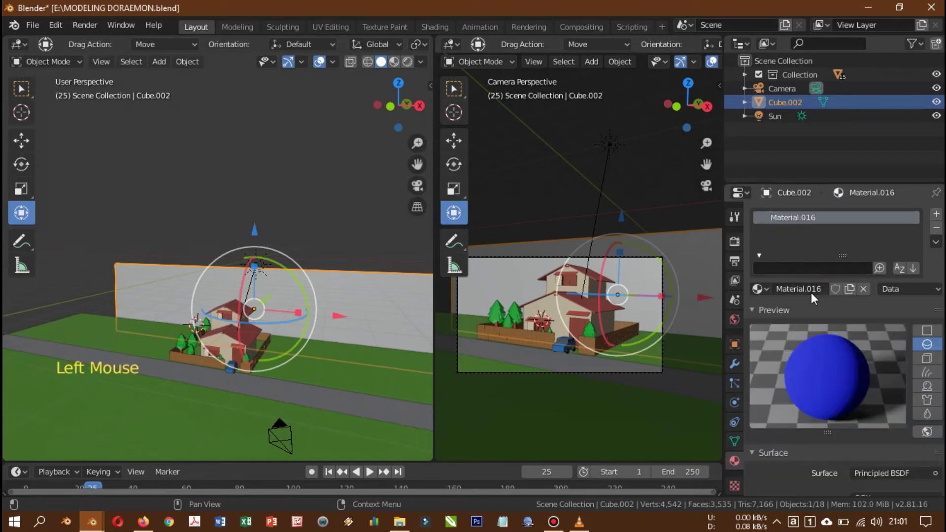
pyautogui.scroll(-3)
pyautogui.scroll(-3)
pyautogui.scroll(-3)
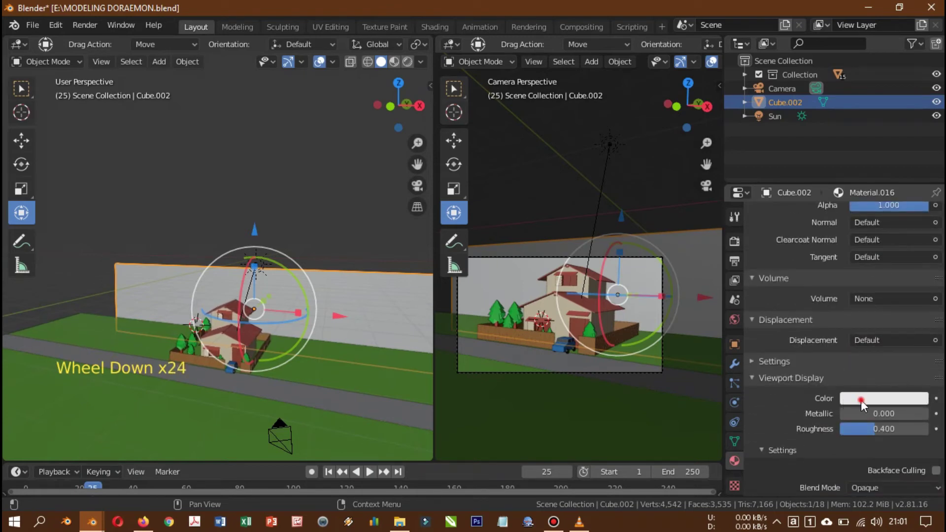
pyautogui.click(865, 406)
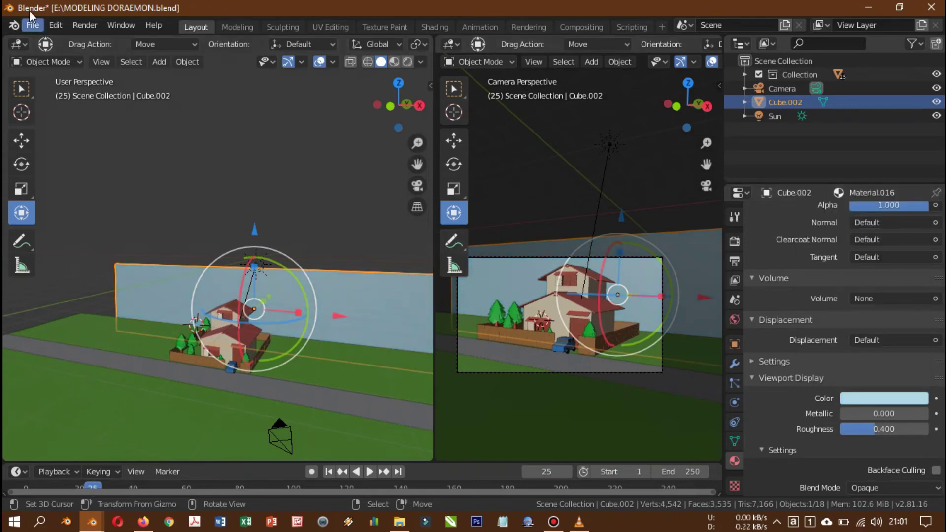
# Set the render engine to Workbench and render the house scene through the camera.
pyautogui.click(85, 32)
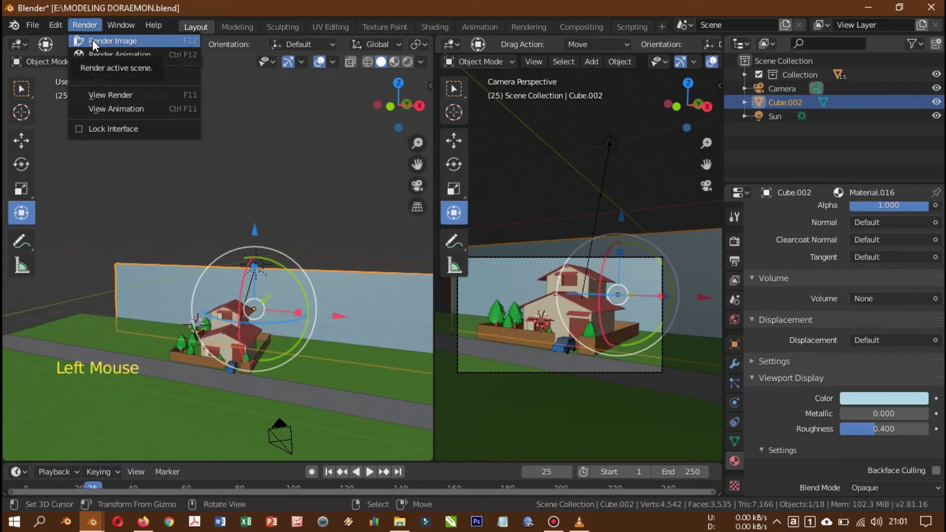
pyautogui.scroll(3)
pyautogui.scroll(3)
pyautogui.click(740, 252)
pyautogui.scroll(3)
pyautogui.click(894, 224)
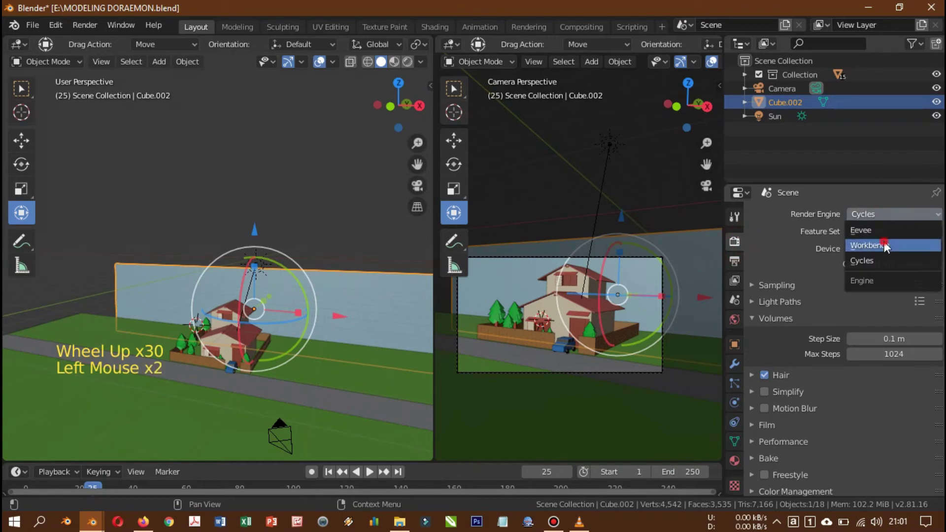
pyautogui.click(78, 35)
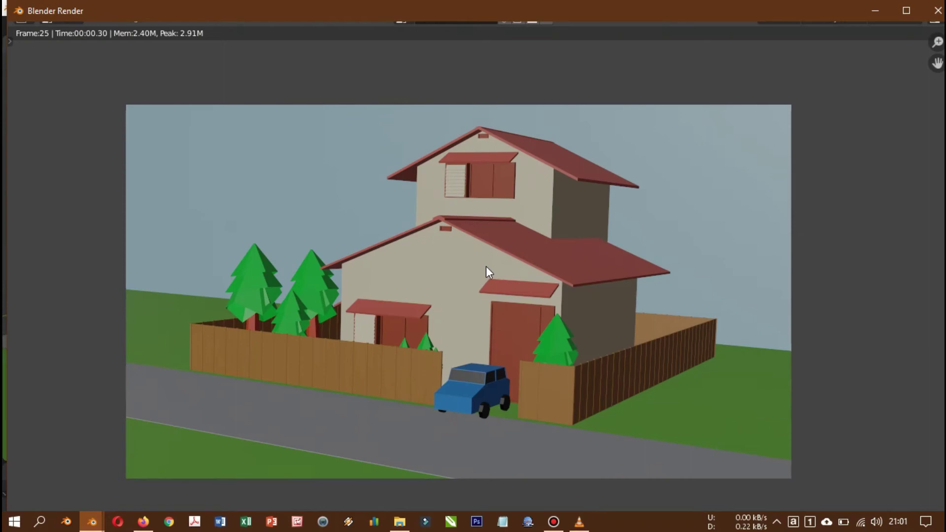
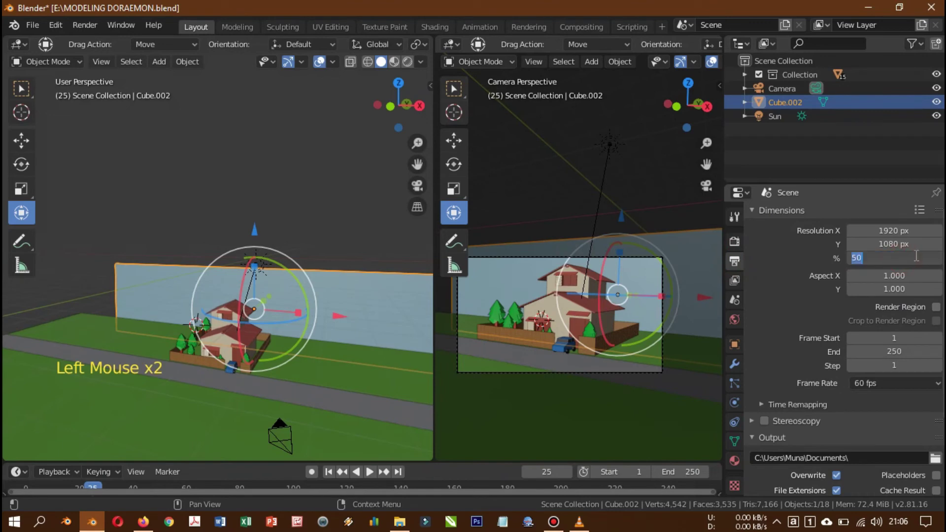
# Confirm the 100% resolution scale for the 1920×1080 PNG output and review the output settings.
pyautogui.press('KP_0')
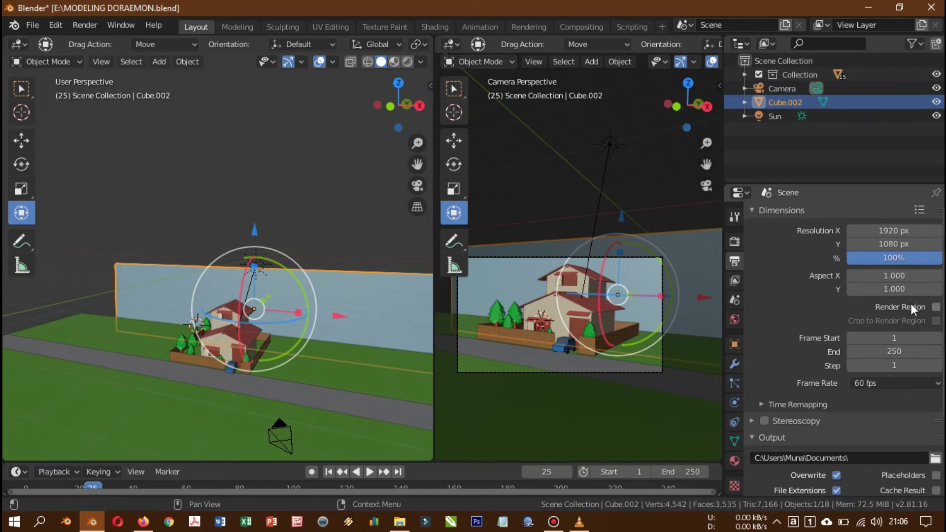
pyautogui.scroll(3)
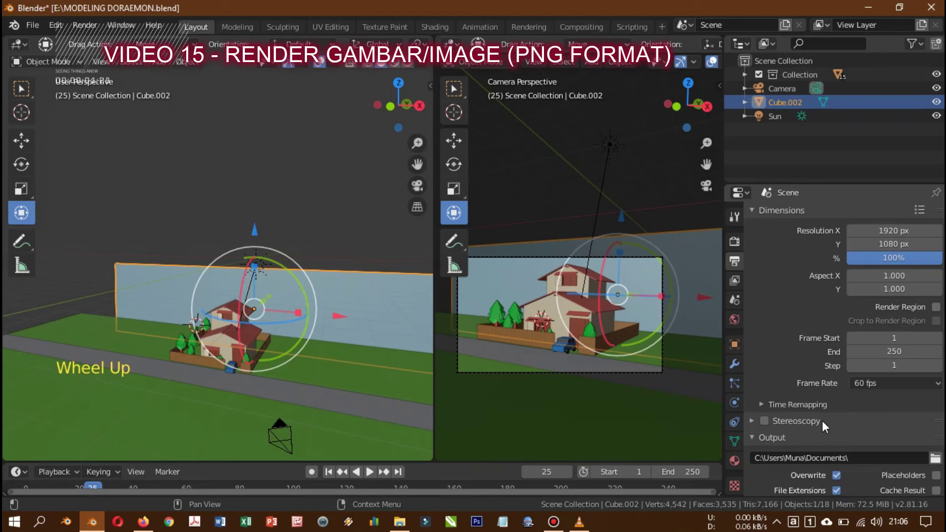
pyautogui.scroll(-3)
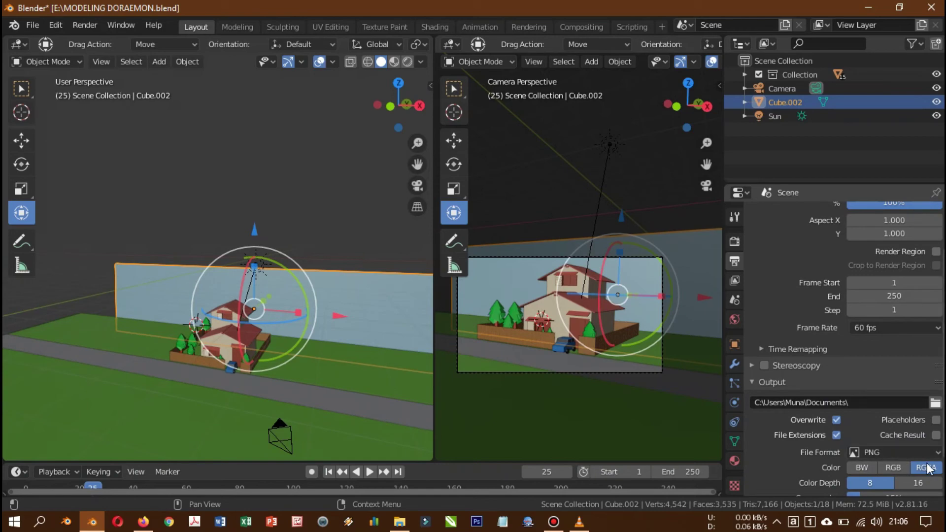
pyautogui.scroll(-3)
pyautogui.scroll(3)
# Return from the render window and show the scene's World settings.
pyautogui.click(87, 35)
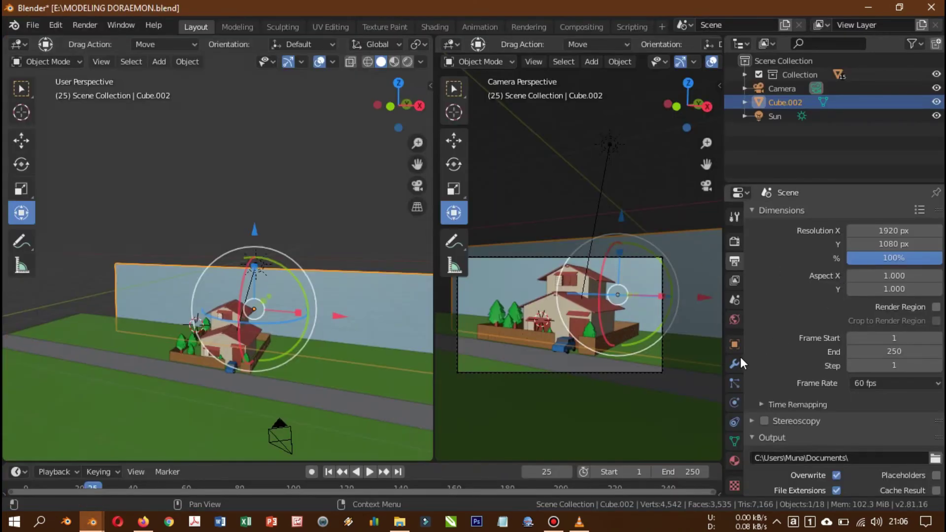
pyautogui.click(741, 329)
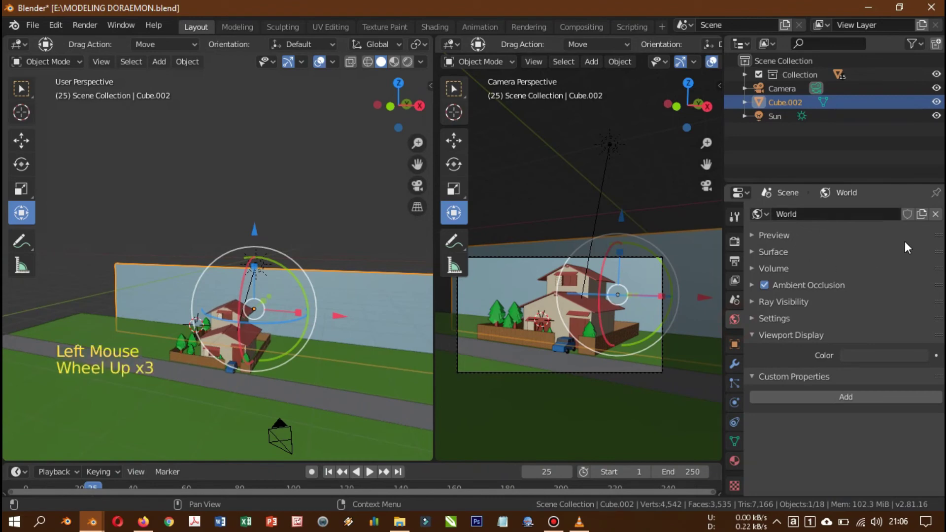